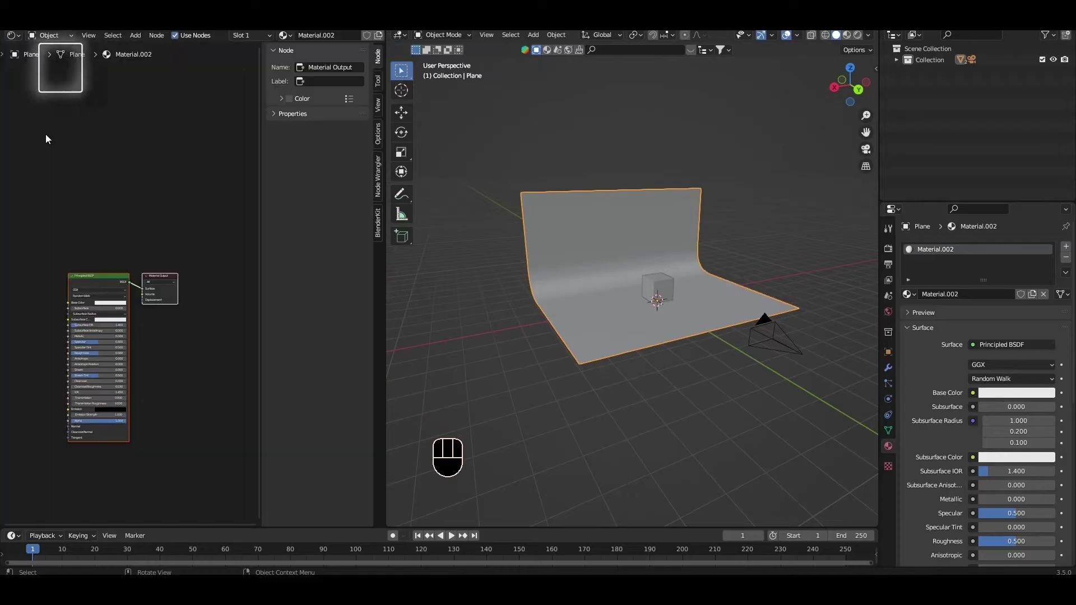
- Add an Environment Texture to the World shader and browse for the studio HDRI image
{"action": "key", "text": "n"}
{"action": "left_click_drag", "start_coordinate": [51, 40], "coordinate": [54, 68]}
{"action": "middle_click", "coordinate": [197, 373]}
{"action": "left_click", "coordinate": [213, 290]}
{"action": "left_click_drag", "start_coordinate": [113, 383], "coordinate": [280, 316]}
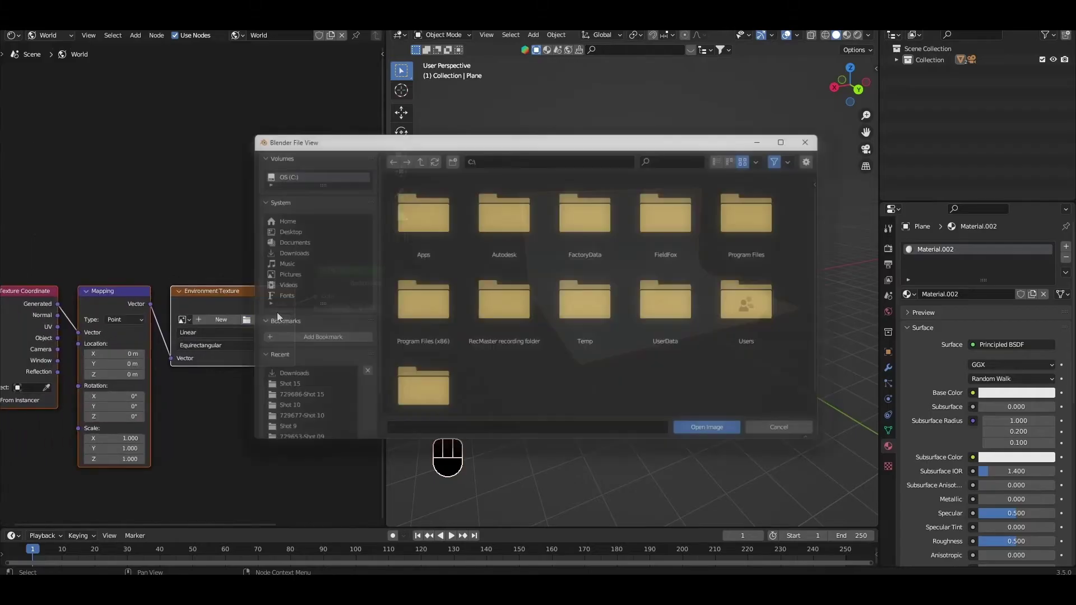
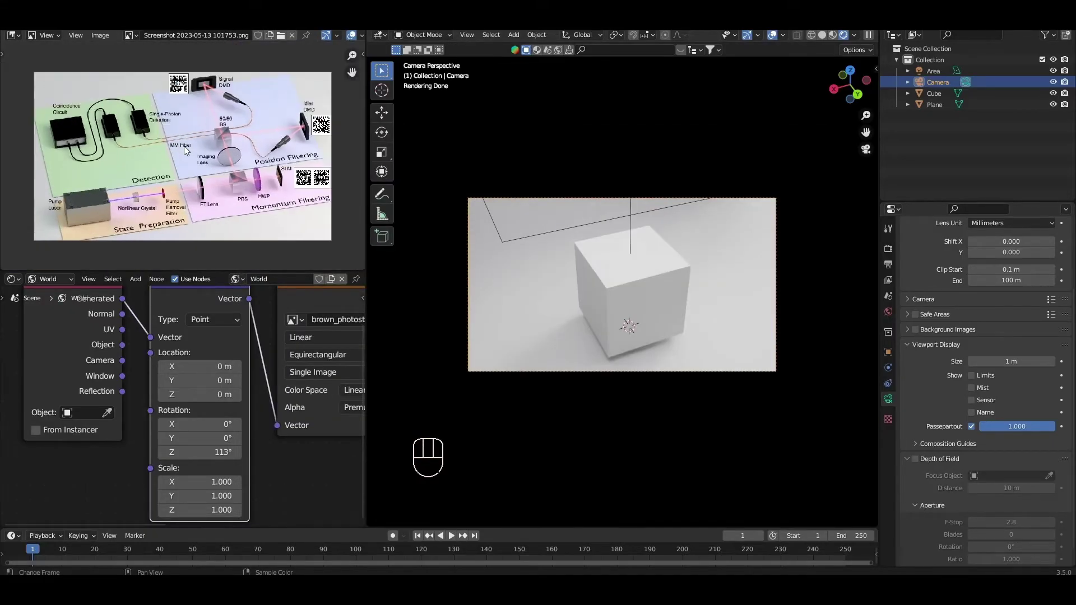
- Enlarge the reference picture and select the placeholder cube for removal
{"action": "left_click_drag", "start_coordinate": [355, 67], "coordinate": [341, 72]}
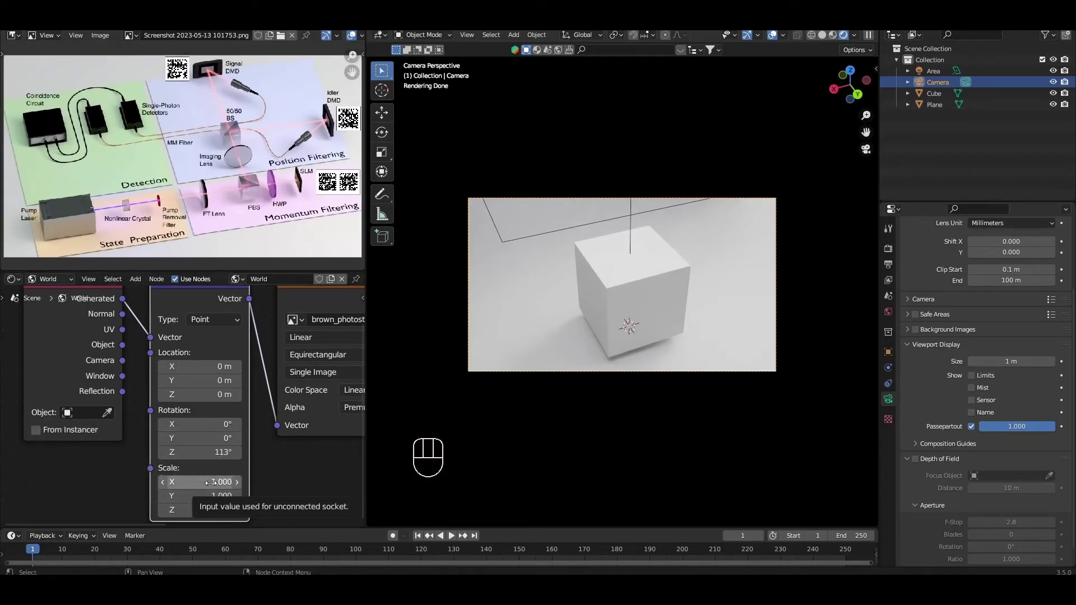
{"action": "middle_click", "coordinate": [250, 390]}
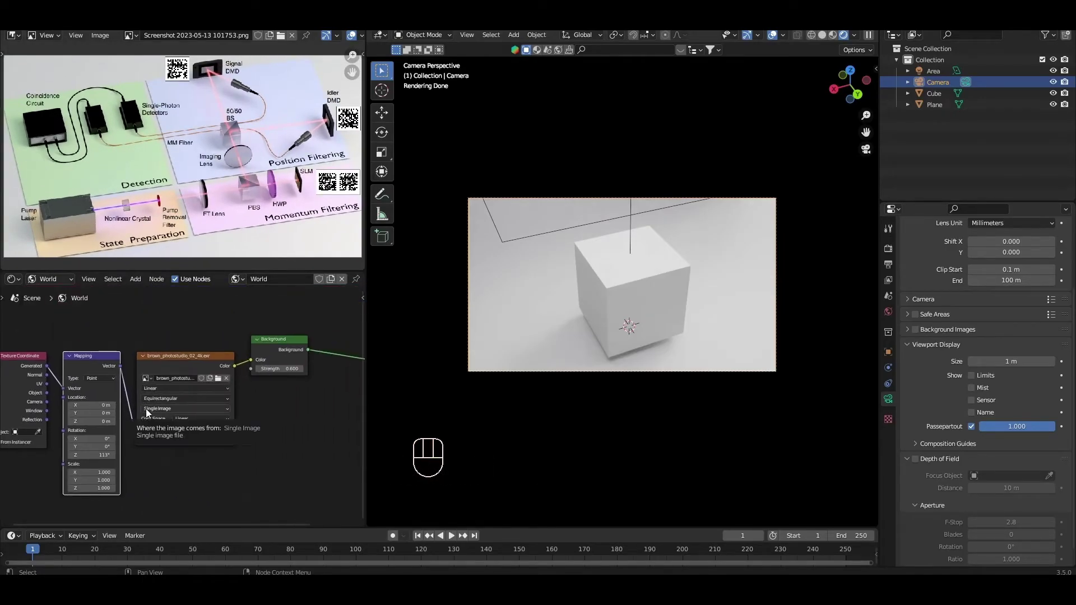
{"action": "left_click_drag", "start_coordinate": [656, 305], "coordinate": [653, 289]}
{"action": "left_click", "coordinate": [647, 305]}
- Delete the cube, add a planar lens renamed 'Non-linear crystal' and move it to a new collection
{"action": "key", "text": "x"}
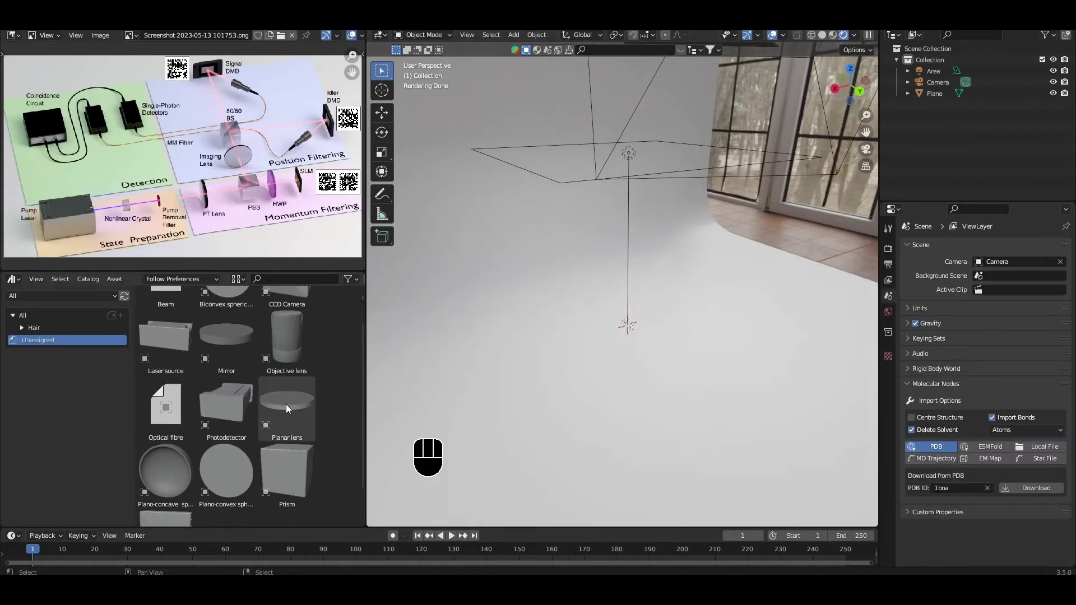
{"action": "left_click", "coordinate": [288, 408]}
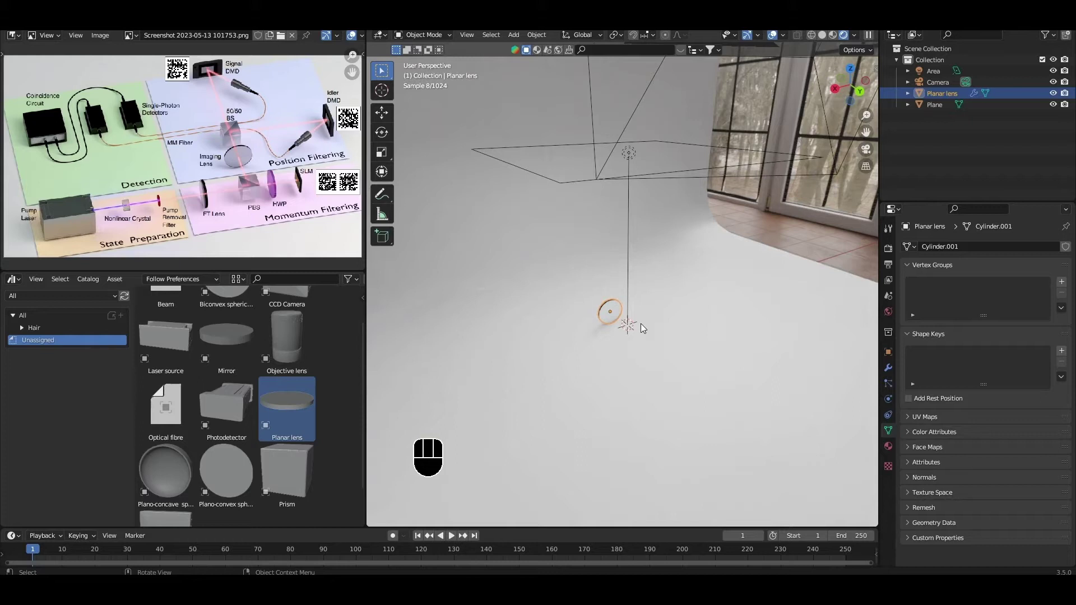
{"action": "middle_click", "coordinate": [639, 297]}
{"action": "left_click", "coordinate": [944, 95]}
{"action": "left_click_drag", "start_coordinate": [944, 95], "coordinate": [981, 91]}
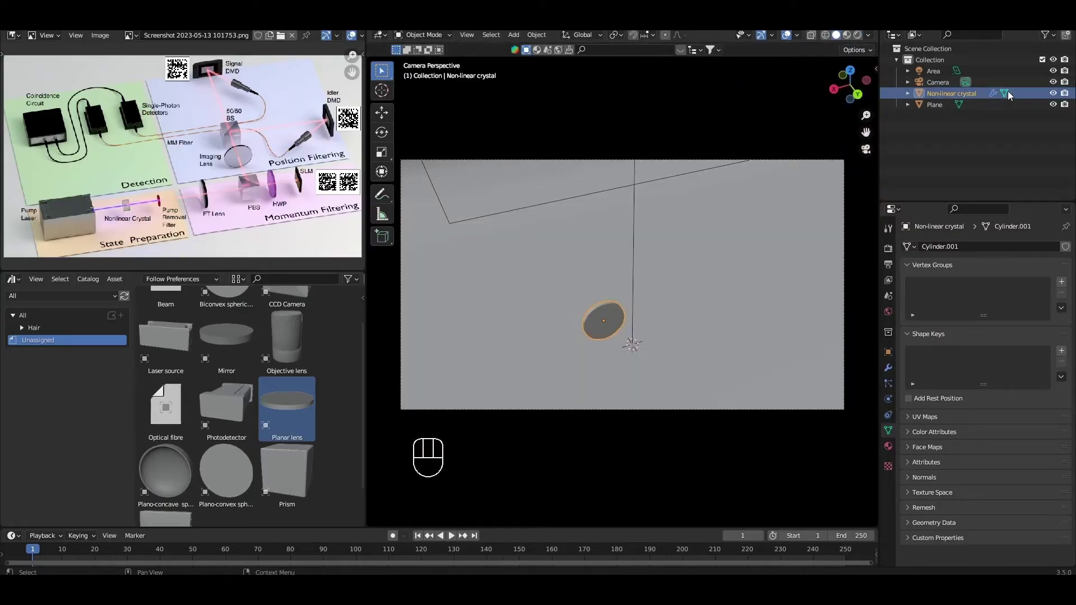
{"action": "key", "text": "m"}
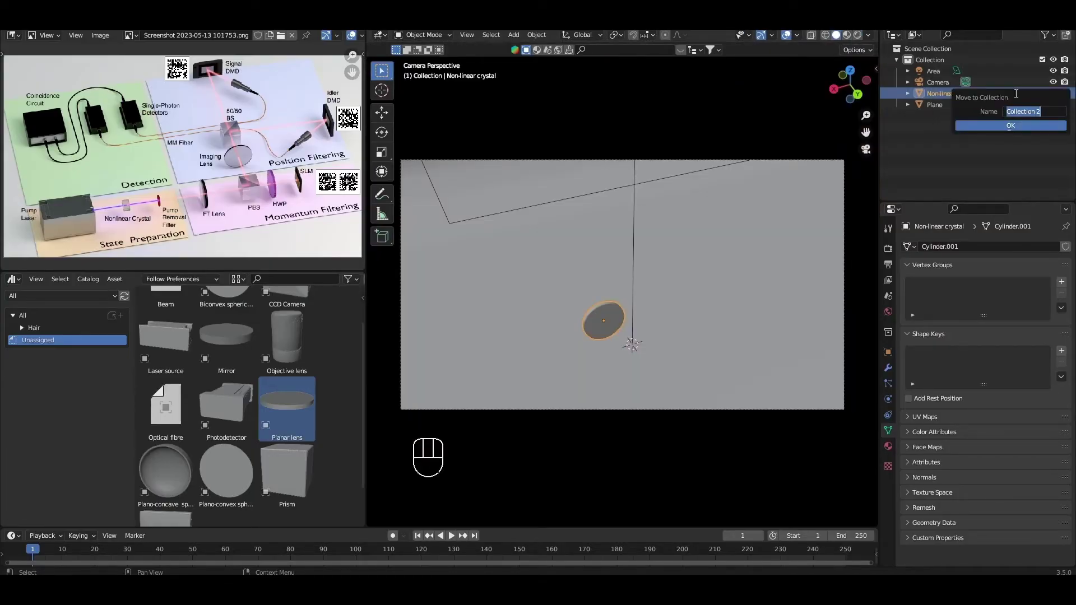
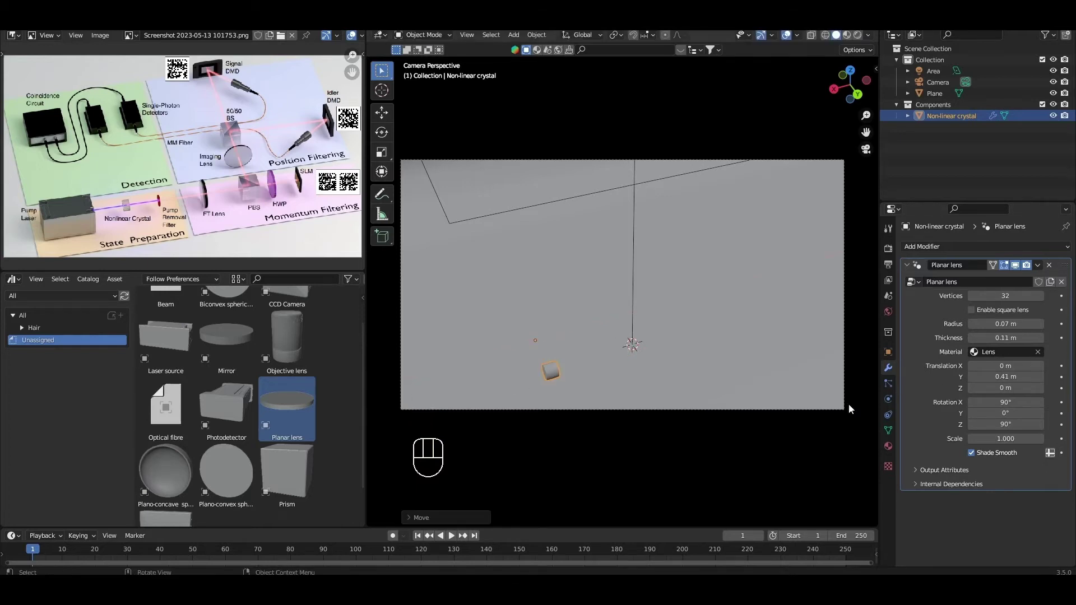
- Copy the Lens material as a pale green 'Non-linear crystal' material and assign it to the crystal
{"action": "left_click", "coordinate": [893, 453]}
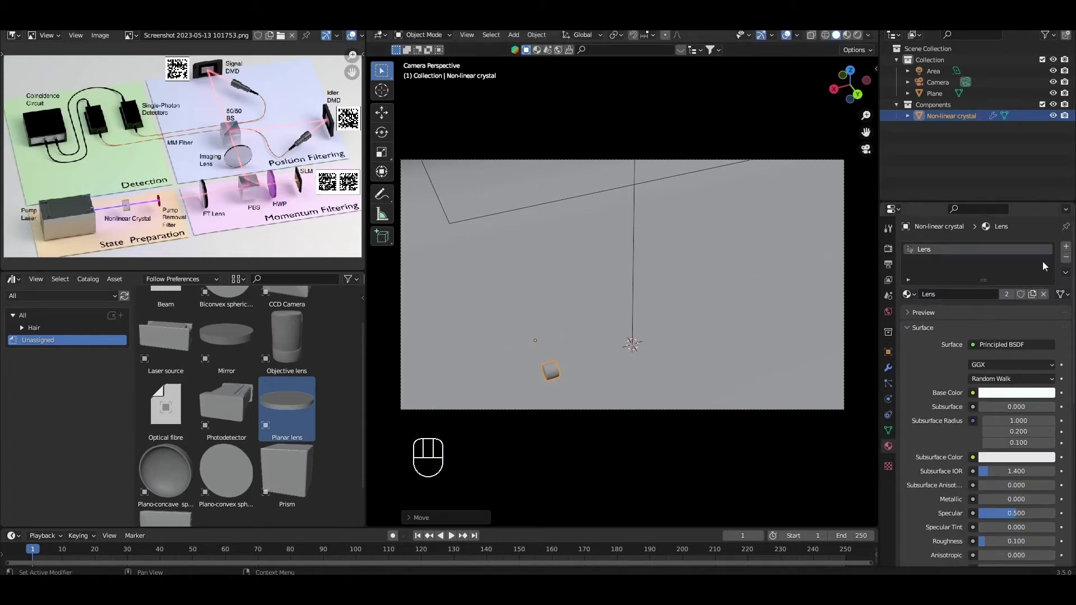
{"action": "left_click", "coordinate": [1036, 293]}
{"action": "left_click", "coordinate": [976, 304]}
{"action": "left_click_drag", "start_coordinate": [972, 297], "coordinate": [974, 297]}
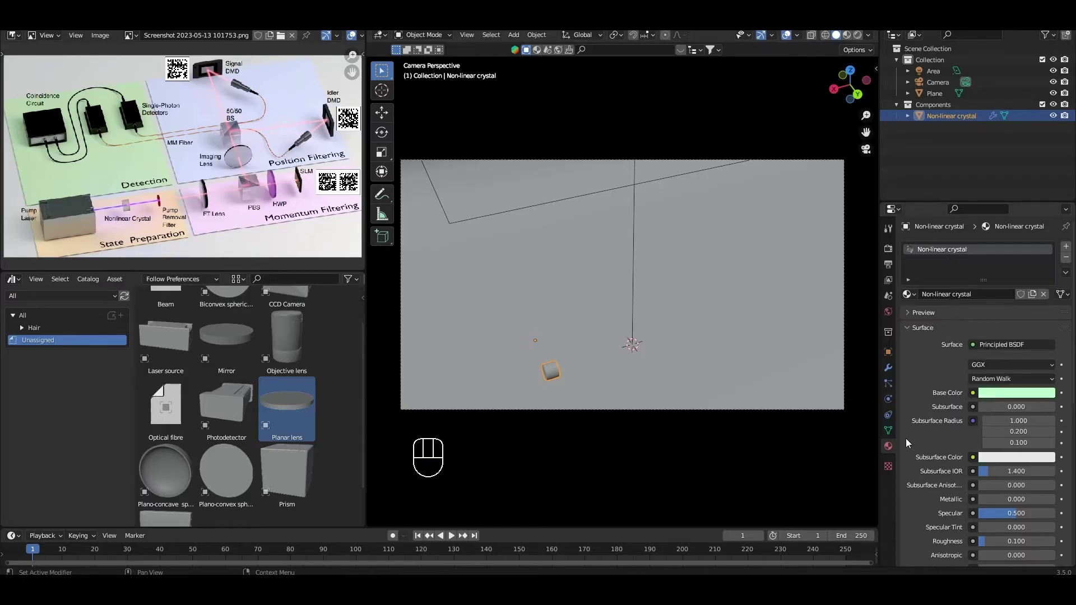
{"action": "left_click", "coordinate": [896, 365]}
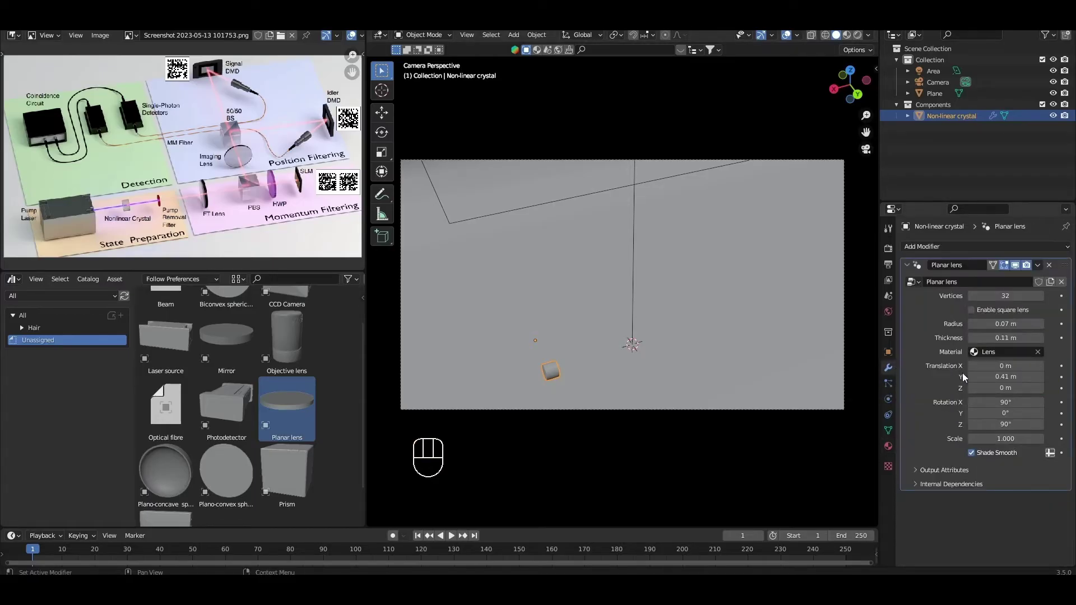
{"action": "left_click_drag", "start_coordinate": [979, 352], "coordinate": [974, 434]}
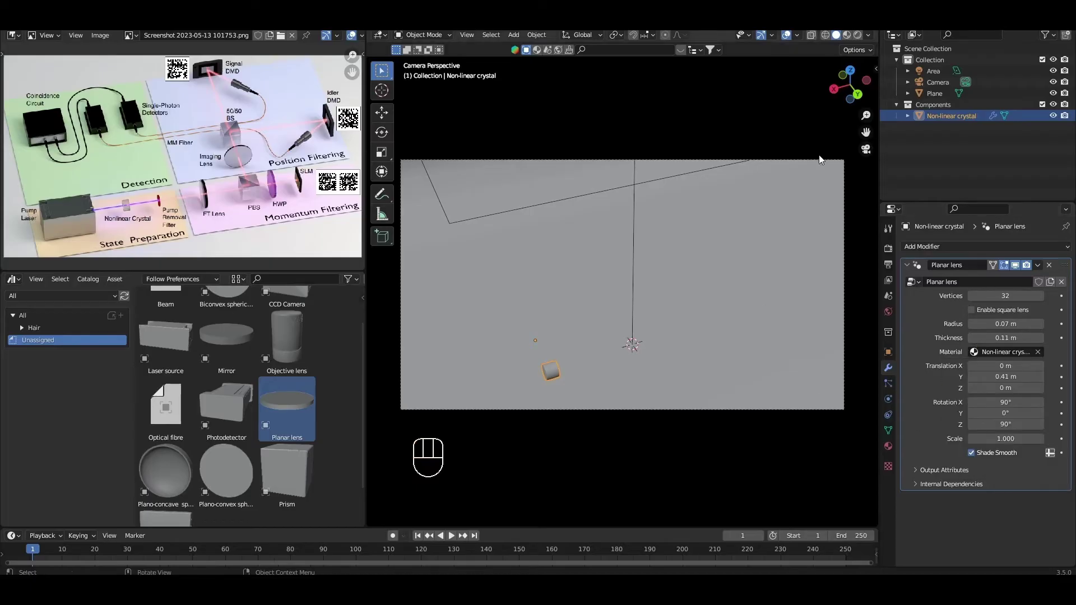
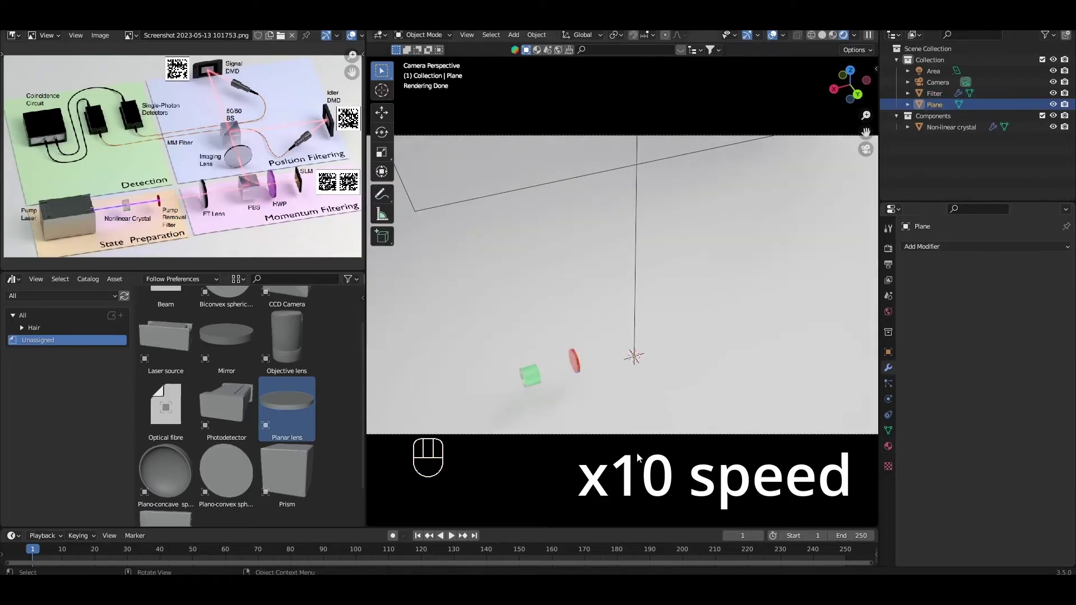
- Rename the added lens and prism components in the Outliner and select the camera
{"action": "left_click", "coordinate": [949, 108]}
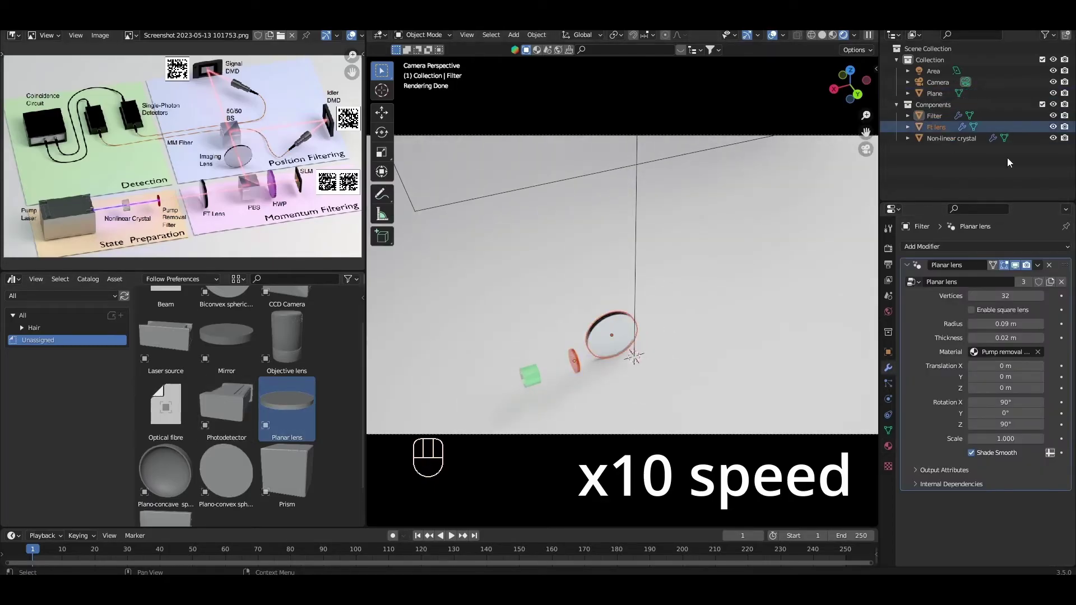
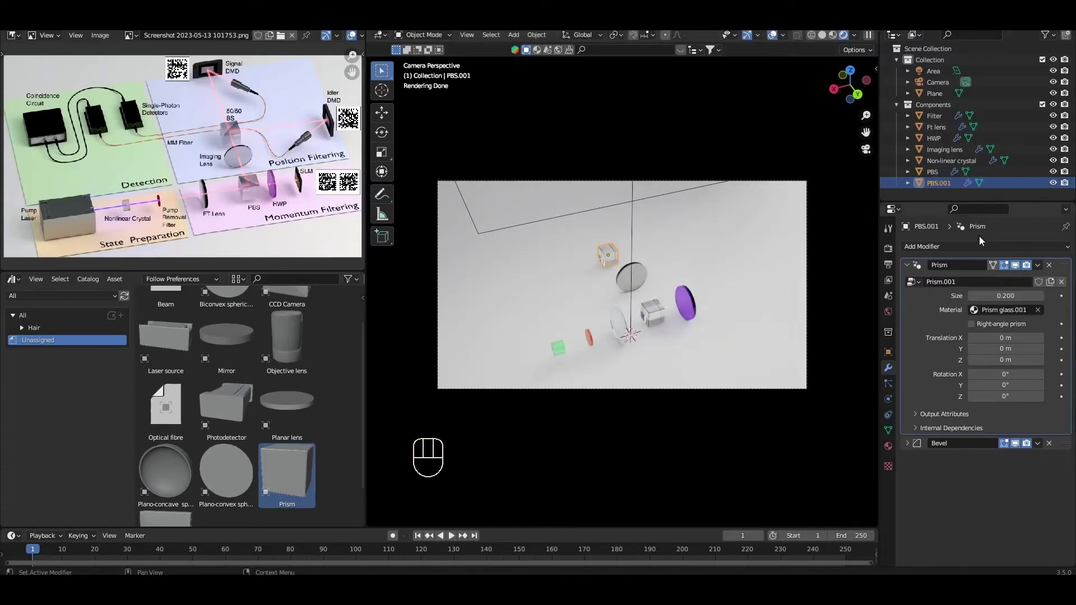
{"action": "left_click_drag", "start_coordinate": [946, 189], "coordinate": [945, 189]}
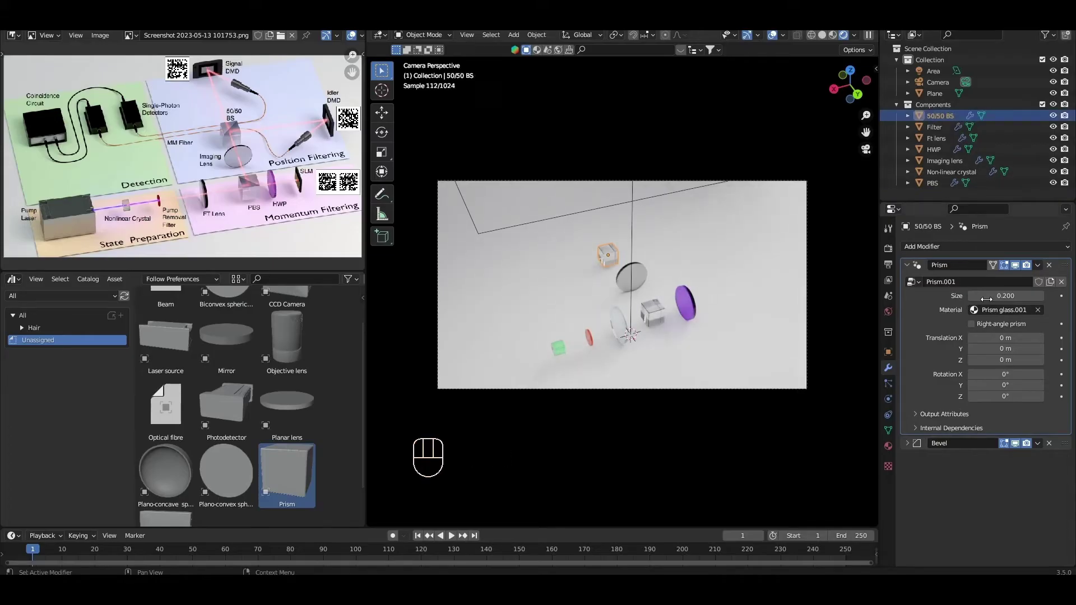
{"action": "left_click", "coordinate": [972, 282]}
{"action": "left_click", "coordinate": [582, 460]}
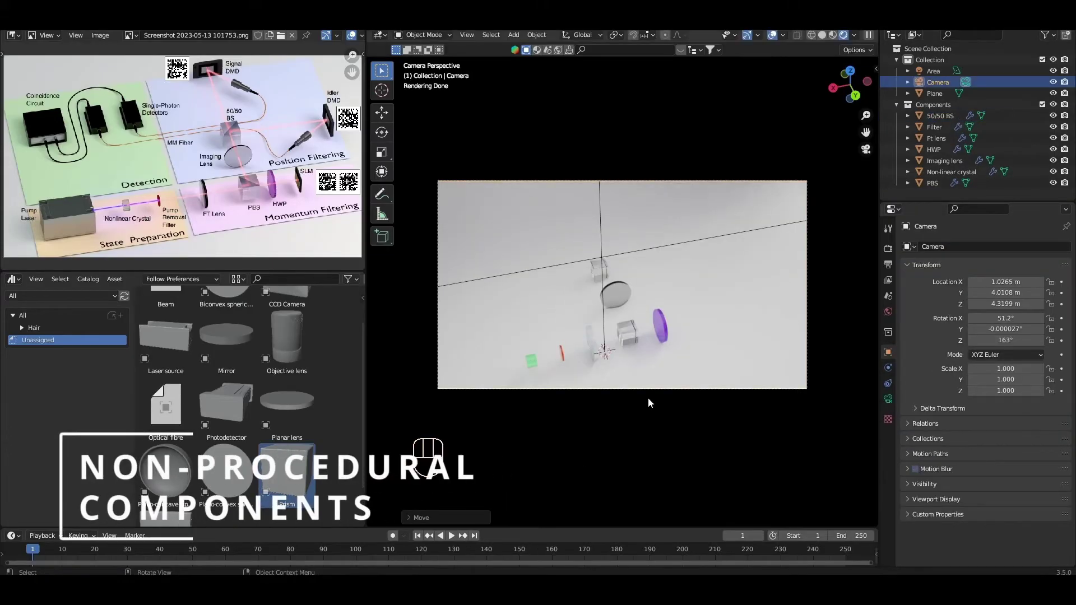
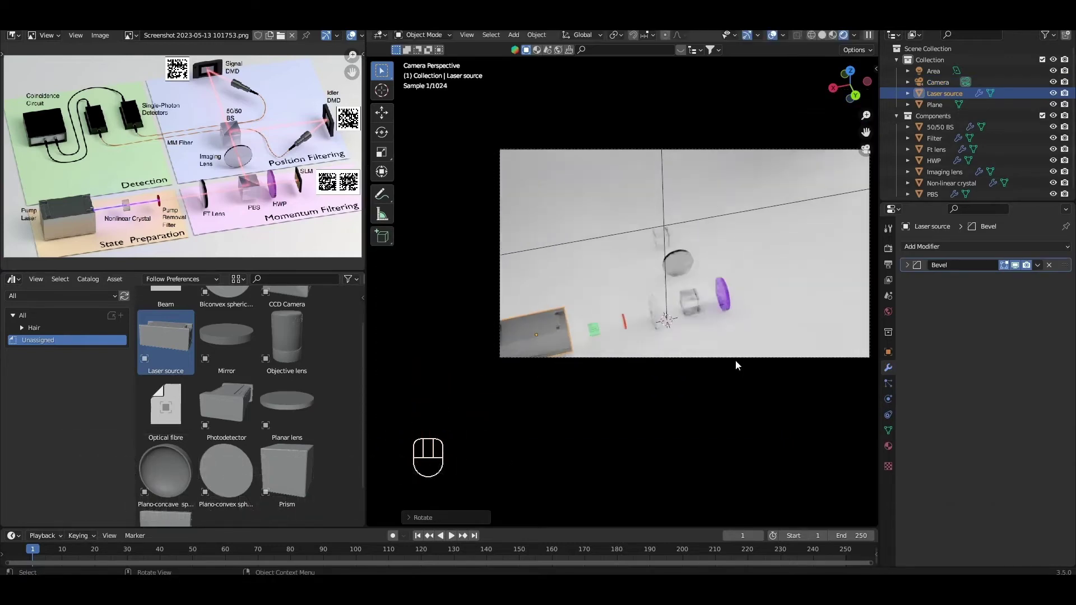
- Rotate and scale the laser source into alignment, then return to the camera view
{"action": "middle_click", "coordinate": [660, 307]}
{"action": "left_click_drag", "start_coordinate": [615, 292], "coordinate": [550, 307]}
{"action": "key", "text": "s"}
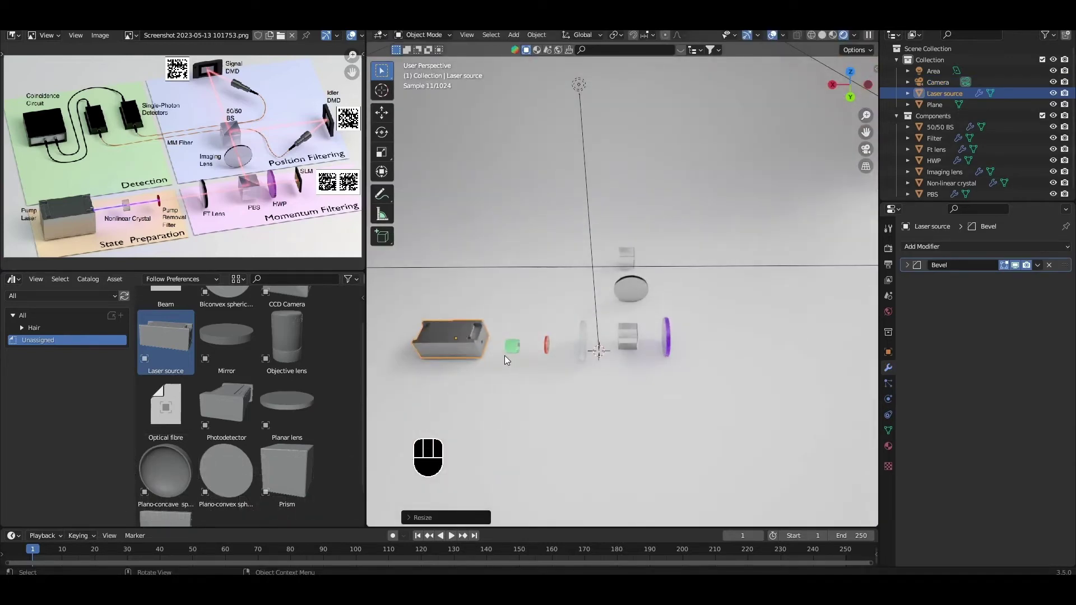
{"action": "left_click_drag", "start_coordinate": [507, 357], "coordinate": [548, 387]}
{"action": "left_click_drag", "start_coordinate": [592, 336], "coordinate": [609, 327]}
{"action": "key", "text": "s"}
{"action": "key", "text": "x"}
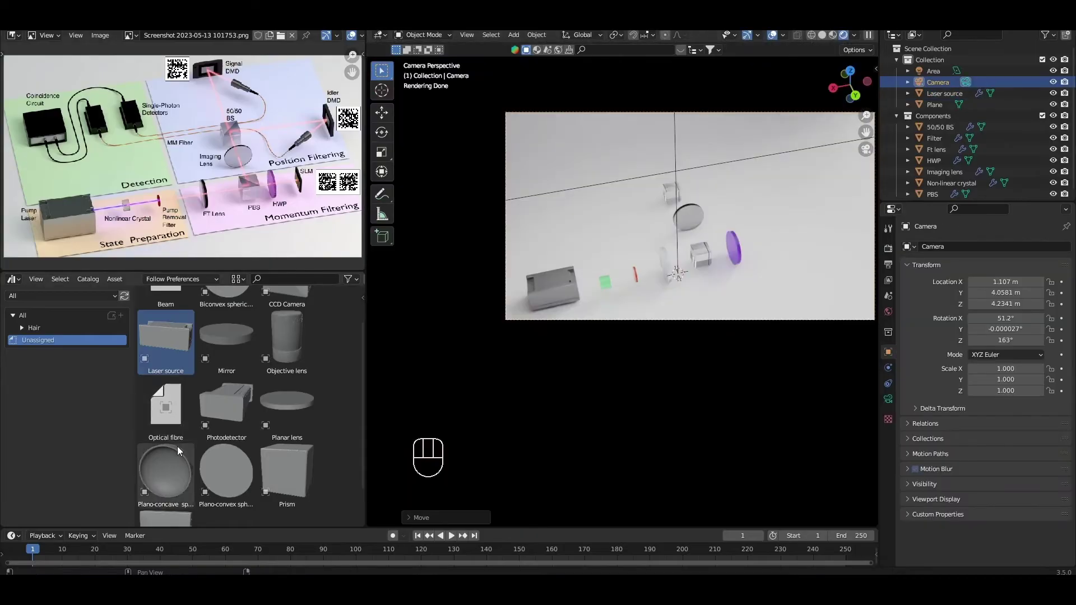
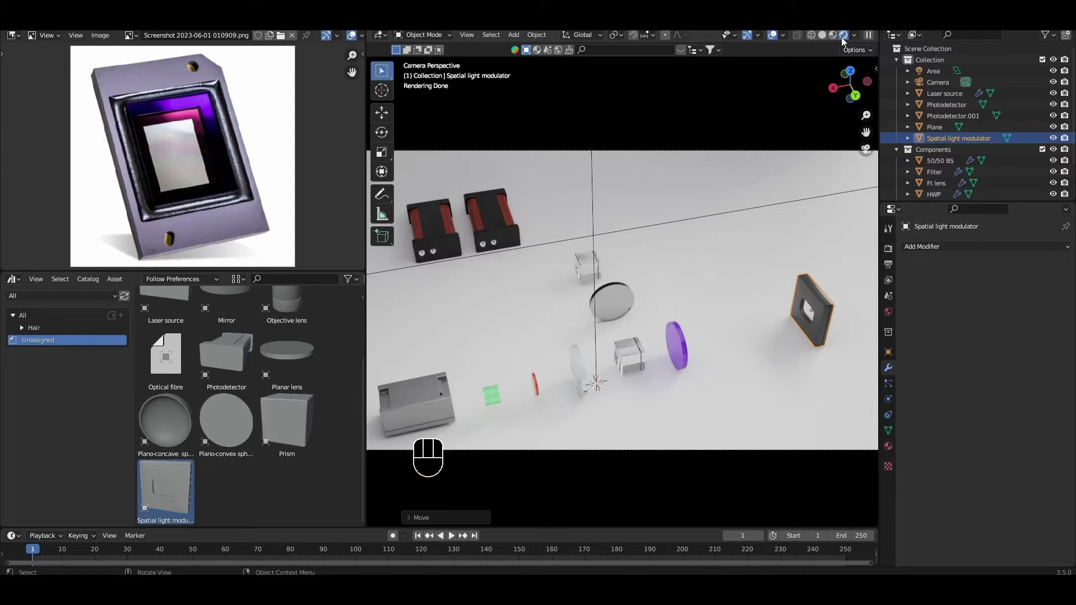
- Hide the Components collection so only the studio backdrop remains
{"action": "left_click_drag", "start_coordinate": [681, 287], "coordinate": [689, 276]}
{"action": "left_click", "coordinate": [1044, 108]}
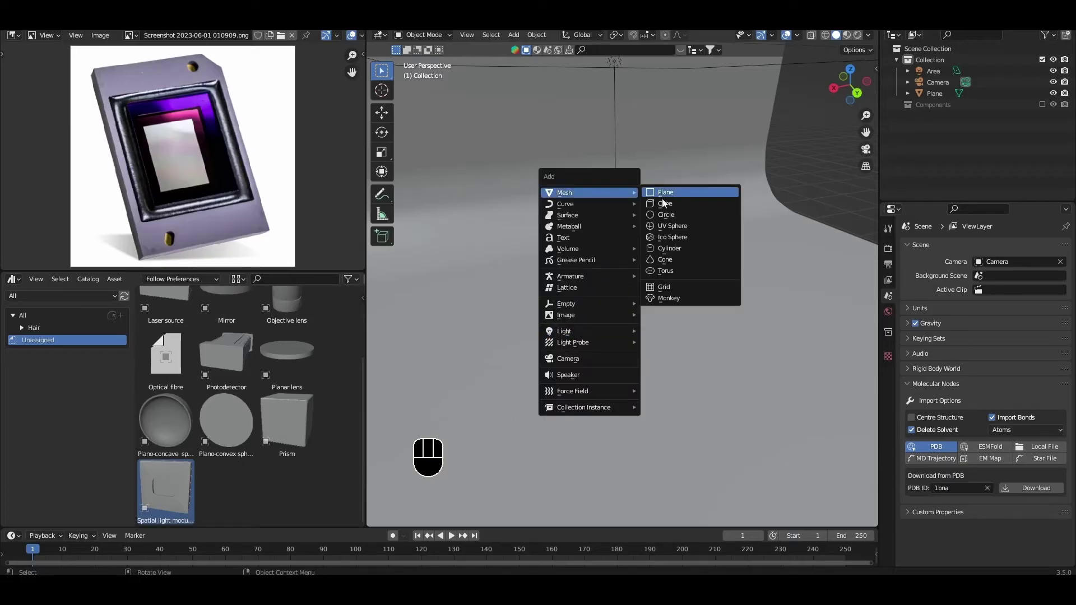
- Add a cube flattened into a thin slab and inset and extrude its top face into a recessed rim
{"action": "key", "text": "s"}
{"action": "key", "text": "z"}
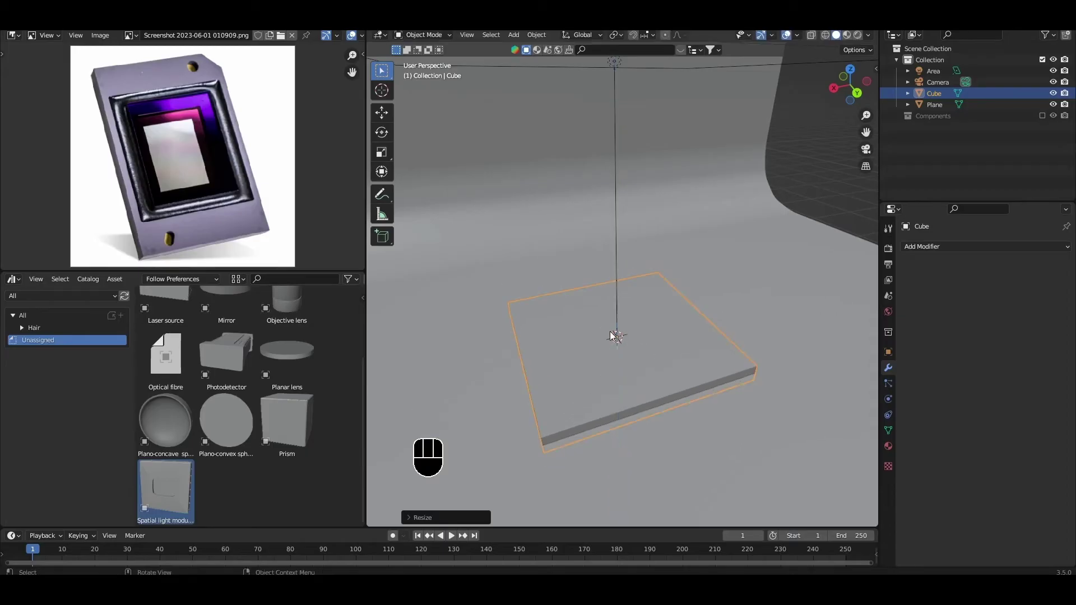
{"action": "key", "text": "g"}
{"action": "key", "text": "z"}
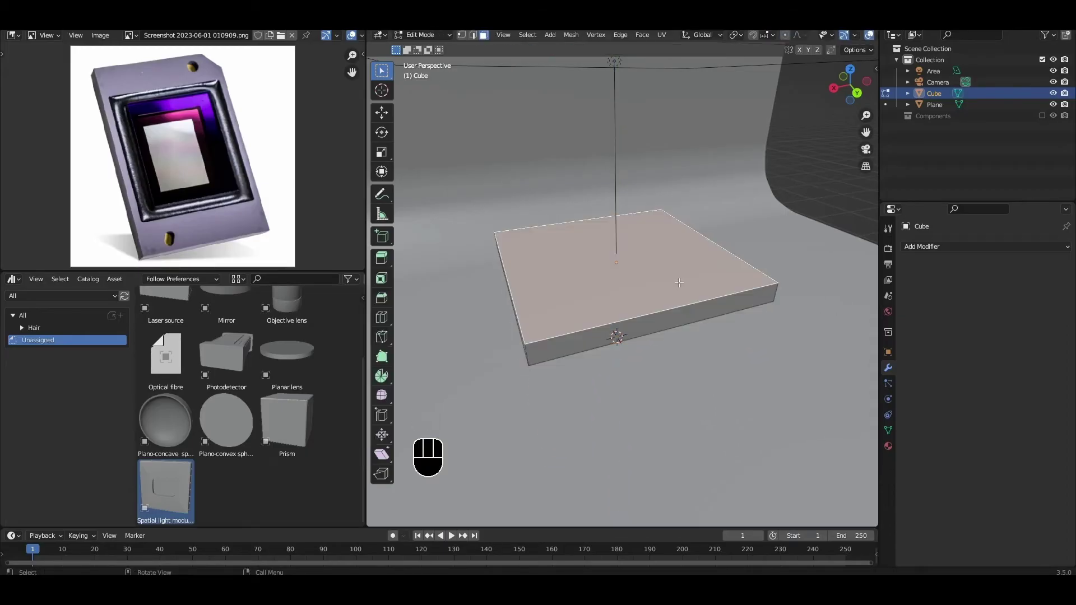
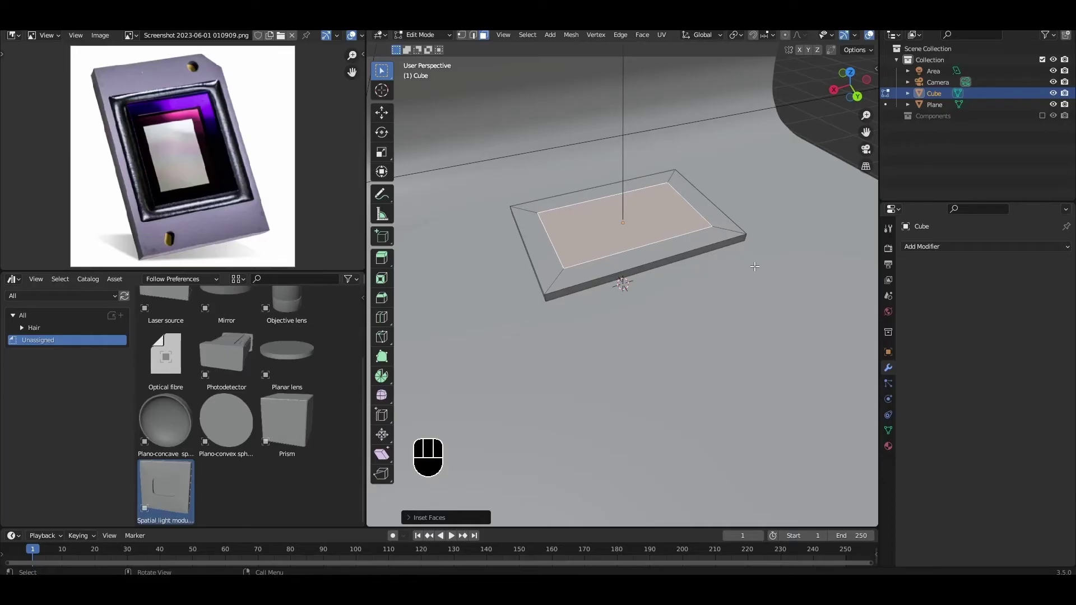
{"action": "key", "text": "e"}
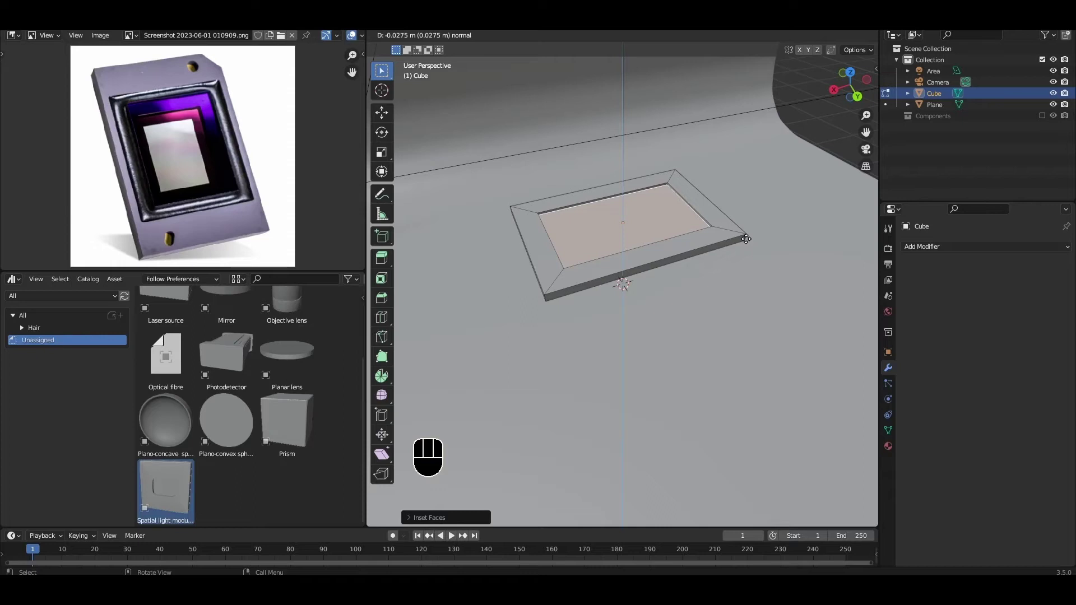
{"action": "left_click", "coordinate": [748, 238]}
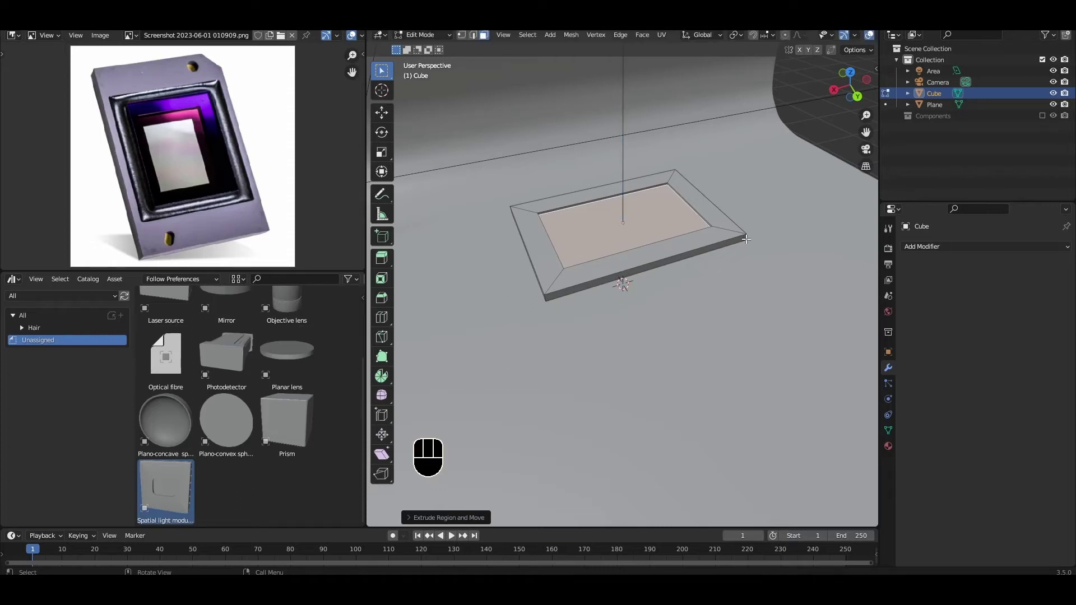
{"action": "key", "text": "i"}
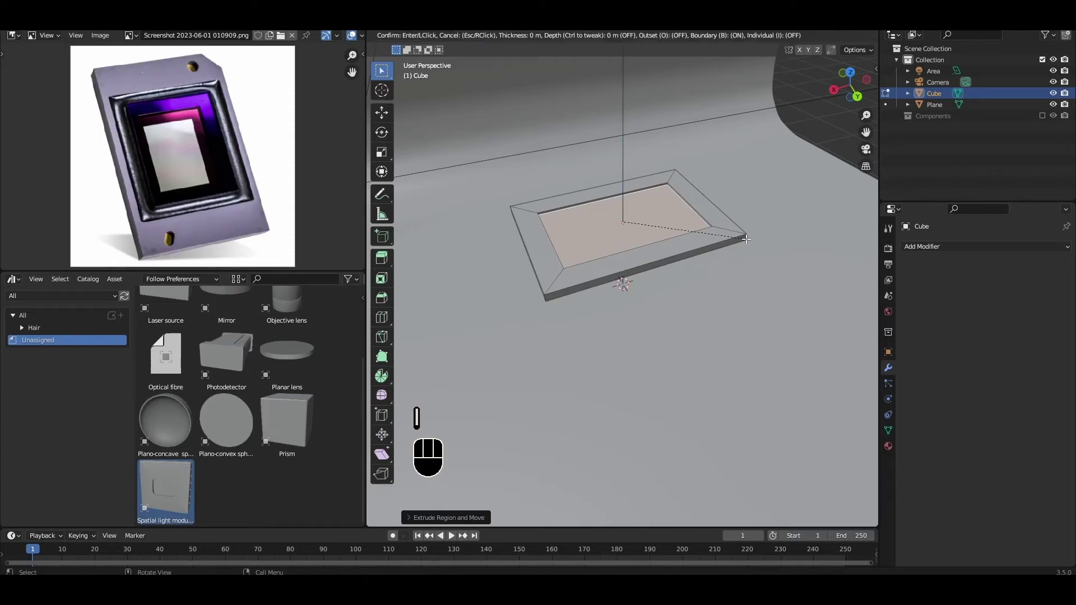
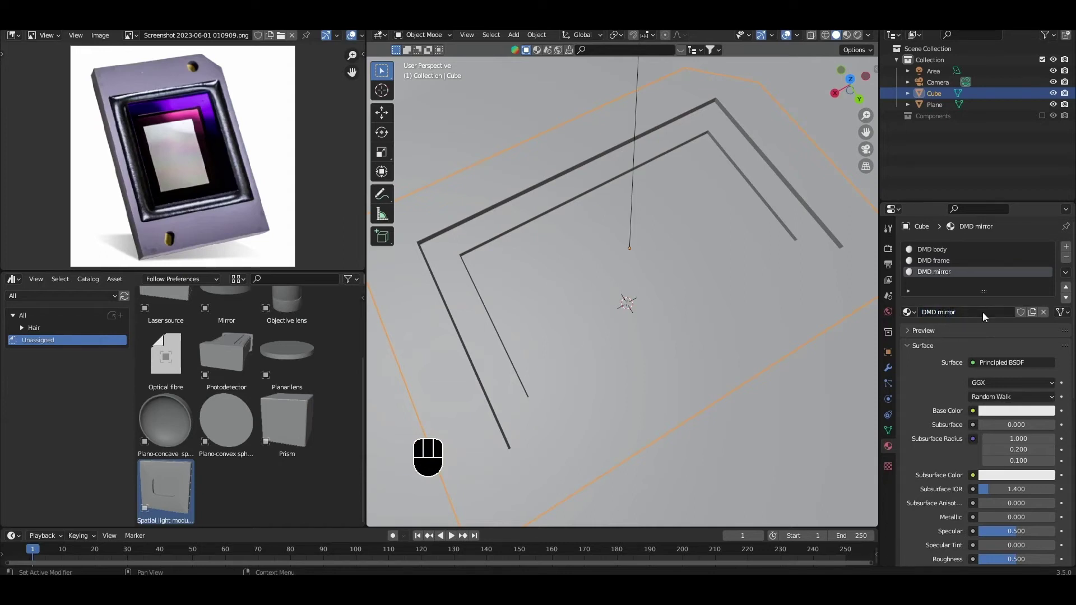
- Make the DMD body material dark with Metallic 1 and the DMD frame material purple
{"action": "left_click", "coordinate": [932, 253]}
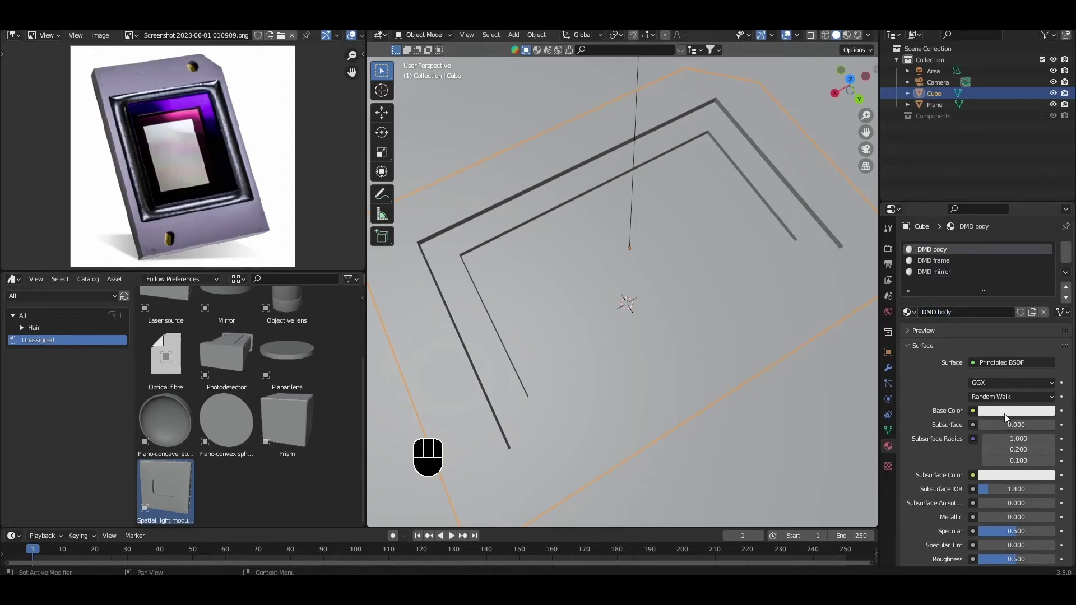
{"action": "left_click", "coordinate": [1007, 417]}
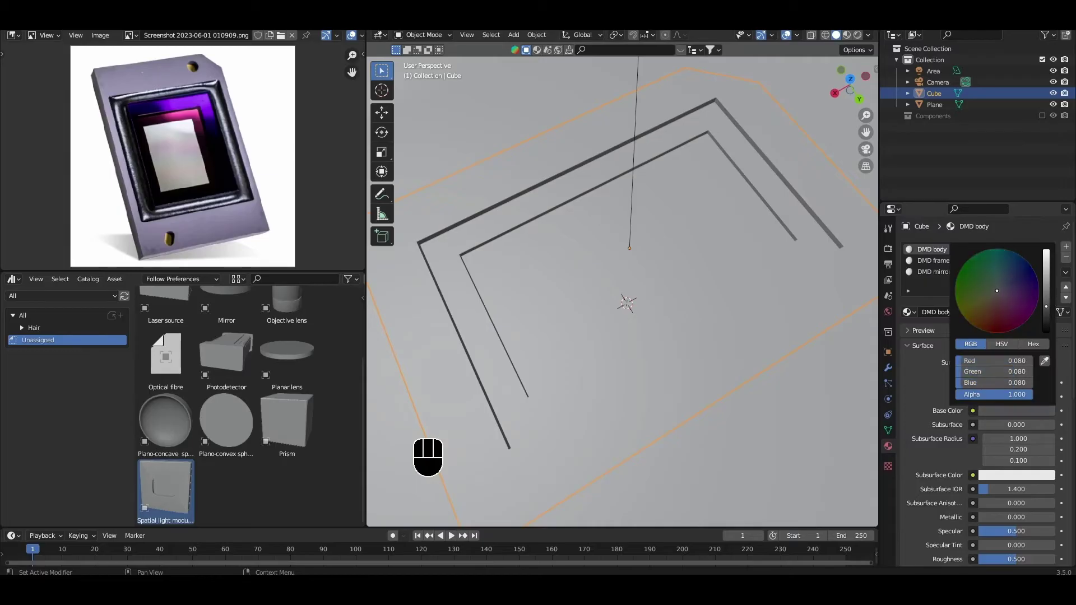
{"action": "left_click_drag", "start_coordinate": [987, 382], "coordinate": [1051, 427]}
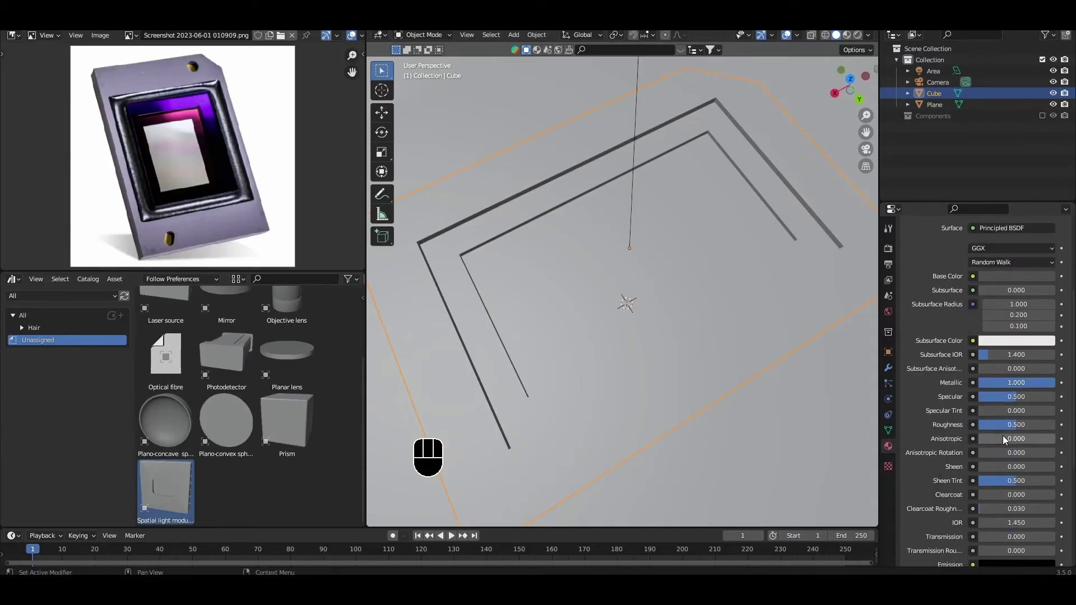
{"action": "left_click", "coordinate": [942, 242]}
{"action": "left_click", "coordinate": [1022, 394]}
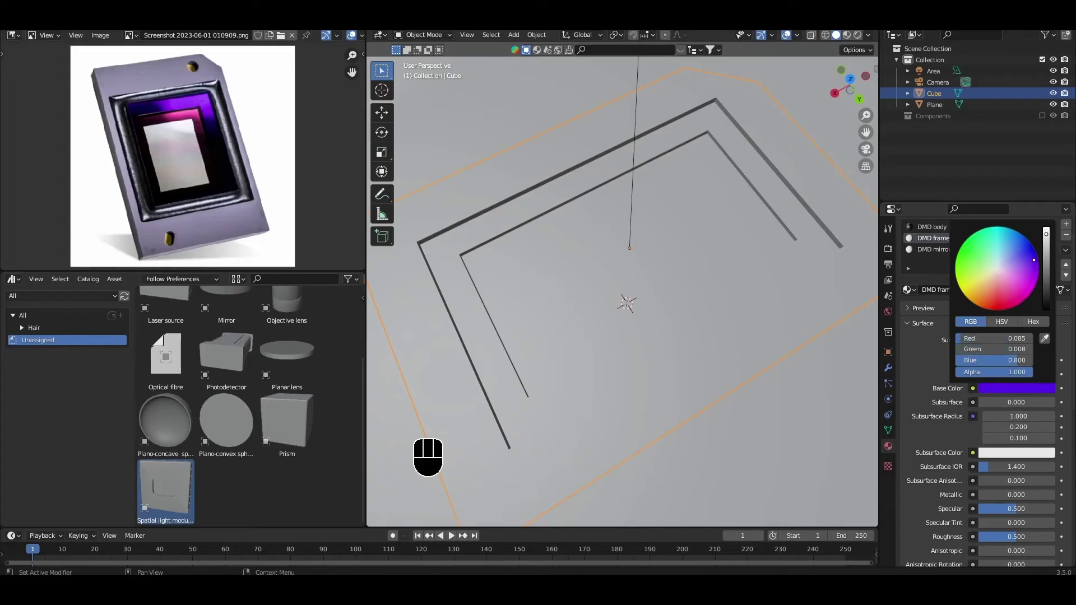
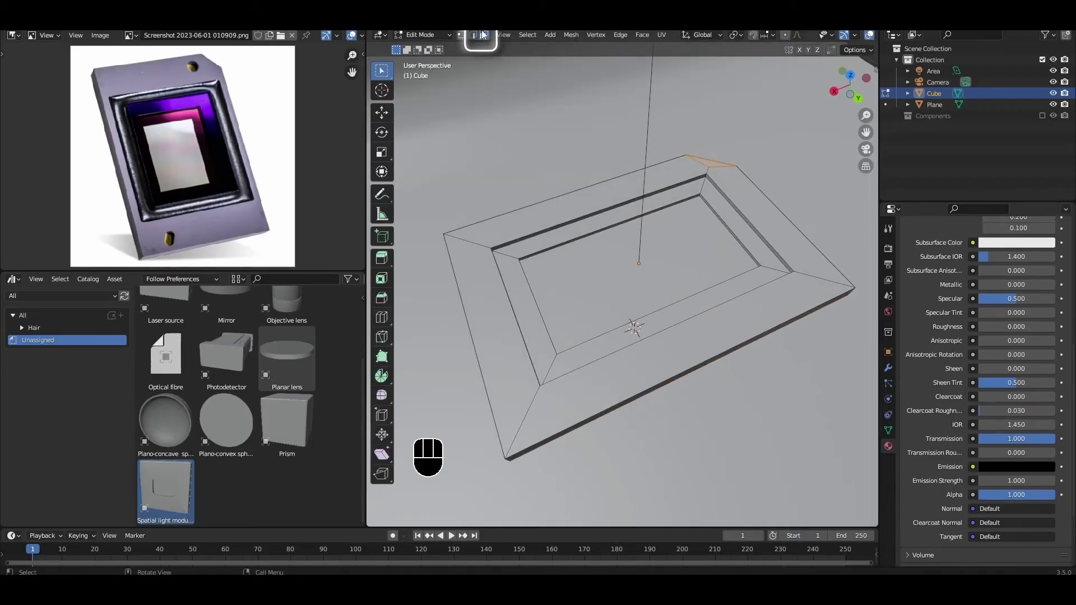
- Assign the DMD body material to all faces and the frame material to the rim faces
{"action": "key", "text": "a"}
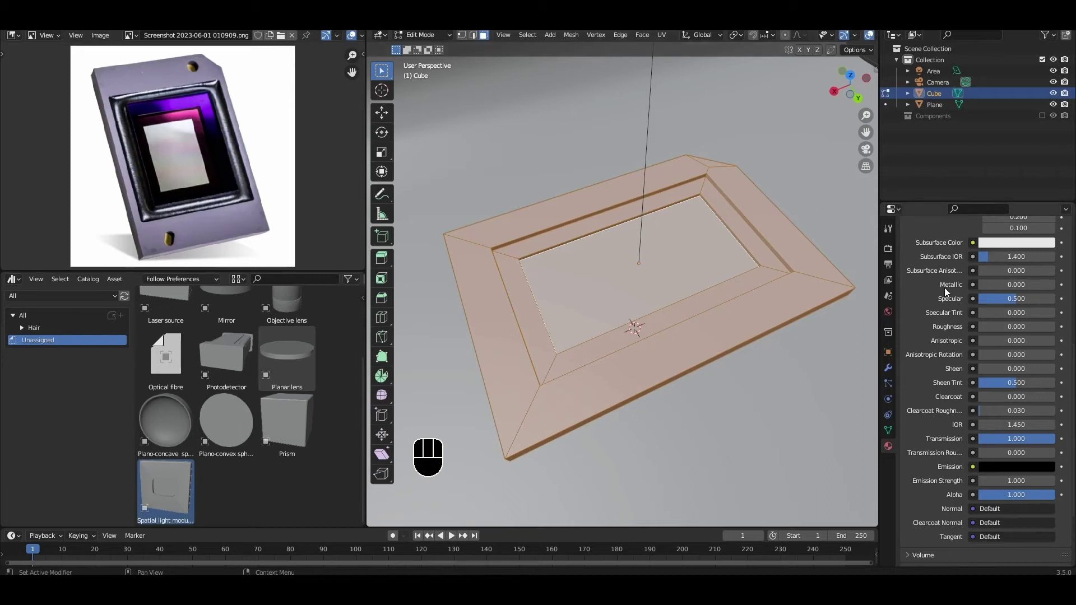
{"action": "left_click", "coordinate": [927, 252]}
{"action": "left_click", "coordinate": [932, 315]}
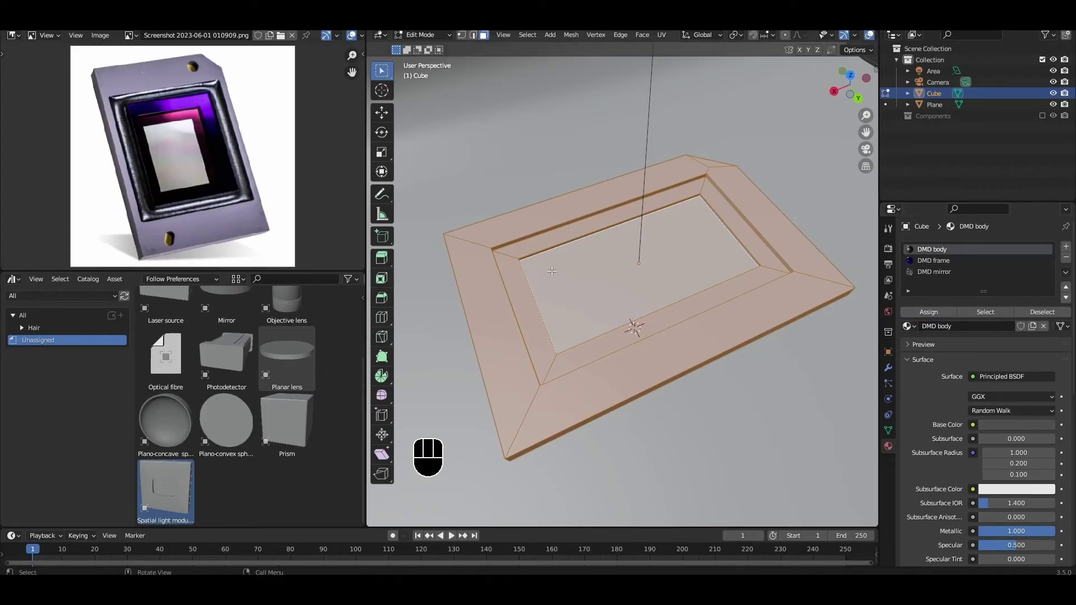
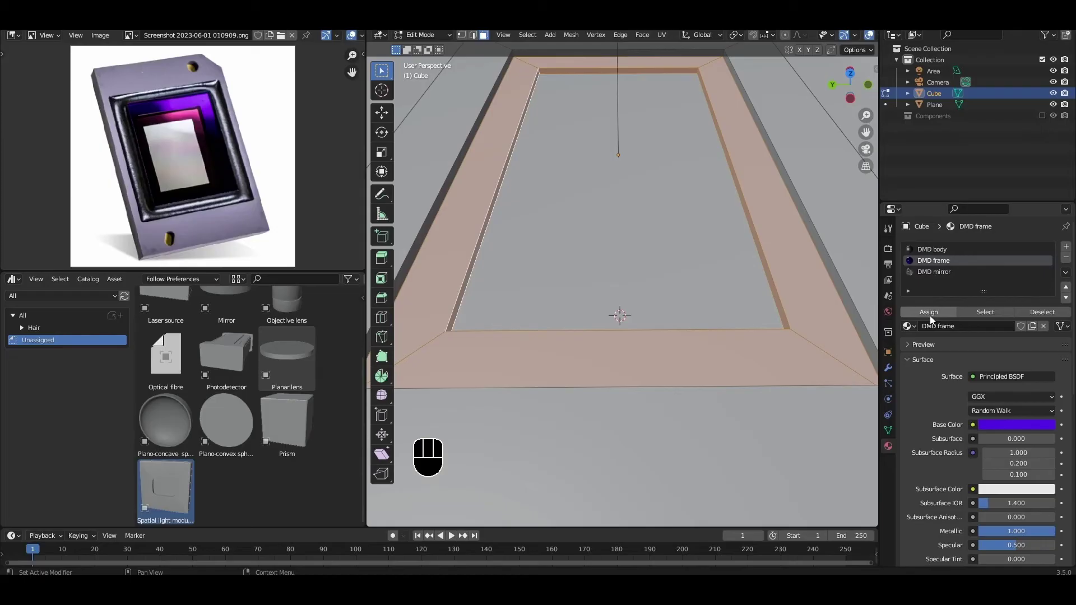
{"action": "left_click", "coordinate": [933, 318]}
- Assign the DMD mirror material to the inner faces and return to Object Mode
{"action": "left_click_drag", "start_coordinate": [704, 356], "coordinate": [733, 401]}
{"action": "left_click_drag", "start_coordinate": [729, 396], "coordinate": [712, 372]}
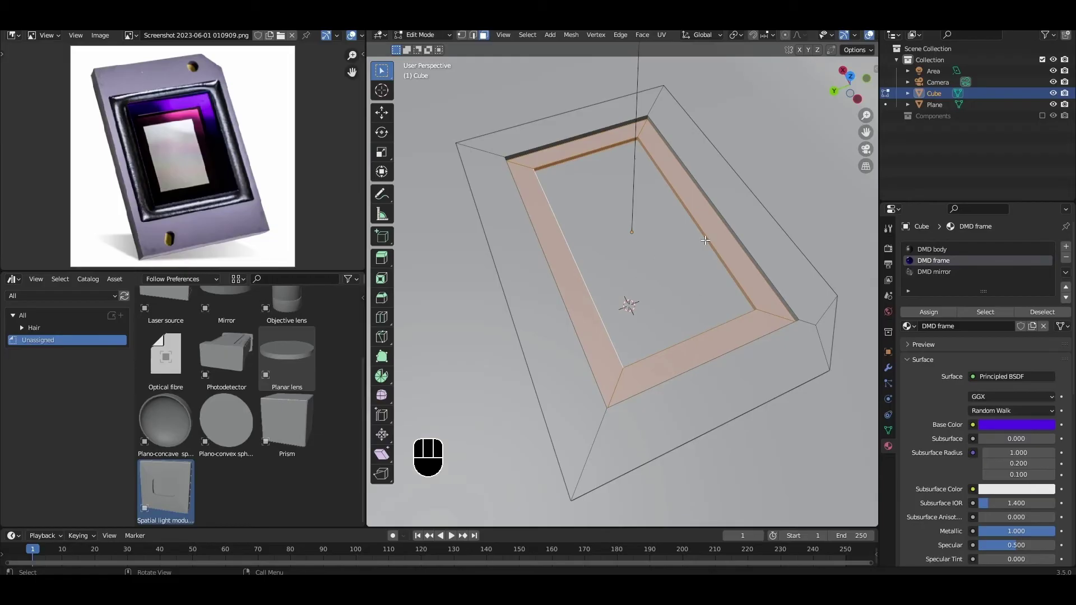
{"action": "left_click", "coordinate": [947, 274]}
{"action": "left_click", "coordinate": [948, 317]}
{"action": "key", "text": "Tab"}
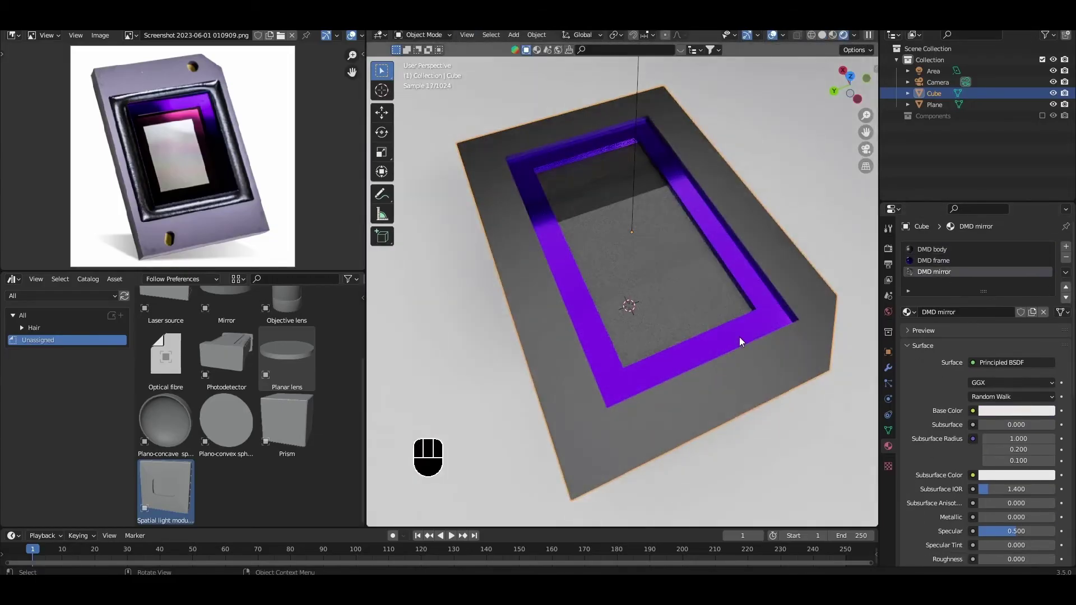
- Duplicate the DMD and rotate the copy -90 degrees to face the beam
{"action": "left_click", "coordinate": [1045, 118]}
{"action": "key", "text": "s"}
{"action": "key", "text": "-"}
{"action": "key", "text": "9"}
{"action": "key", "text": "0"}
{"action": "key", "text": "Return"}
- Scale and slide the DMD copy along Y into position among the optics
{"action": "key", "text": "s"}
{"action": "key", "text": "g"}
{"action": "key", "text": "y"}
{"action": "left_click", "coordinate": [529, 185]}
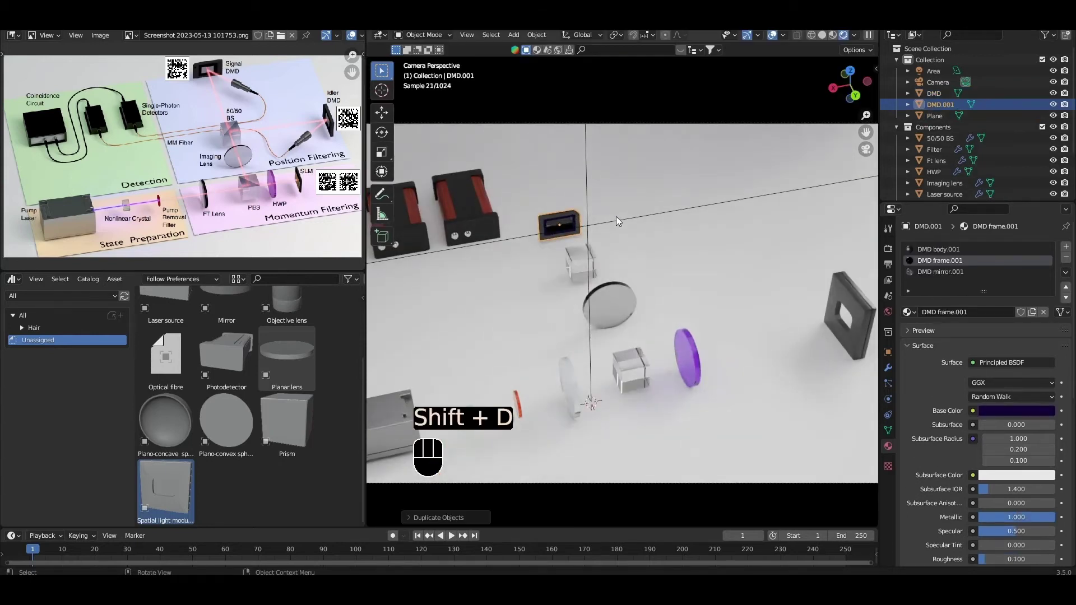
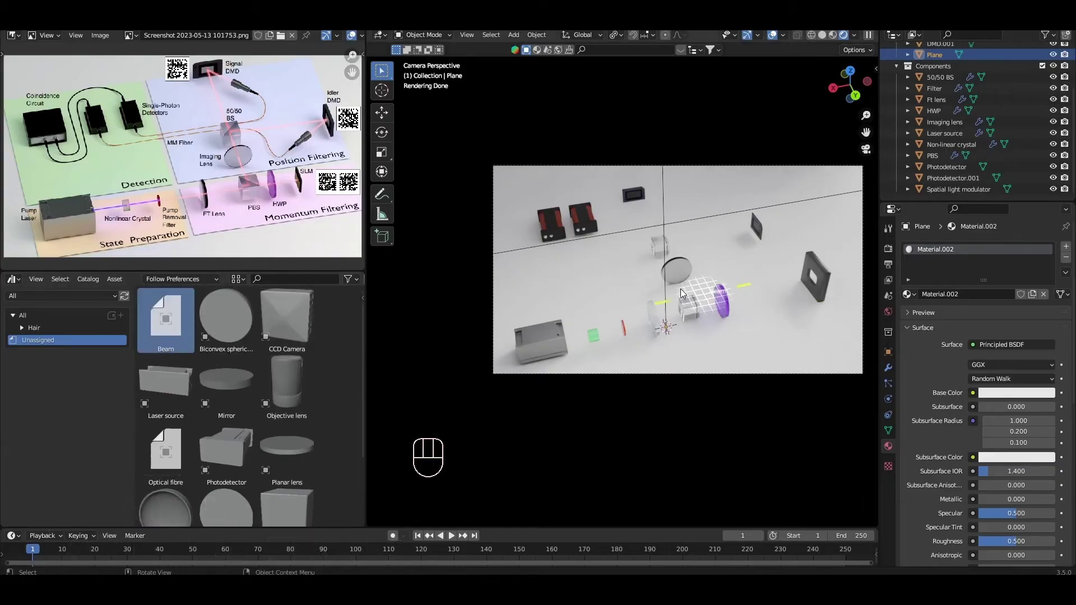
- Edit the Beam curve's points to run through the first optics after the laser source
{"action": "key", "text": "Tab"}
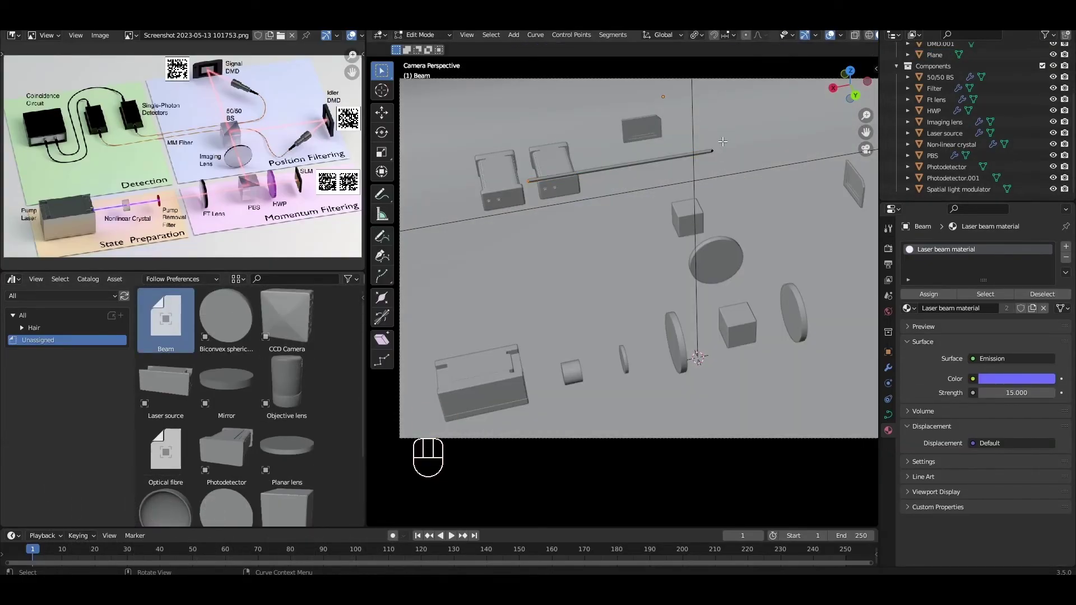
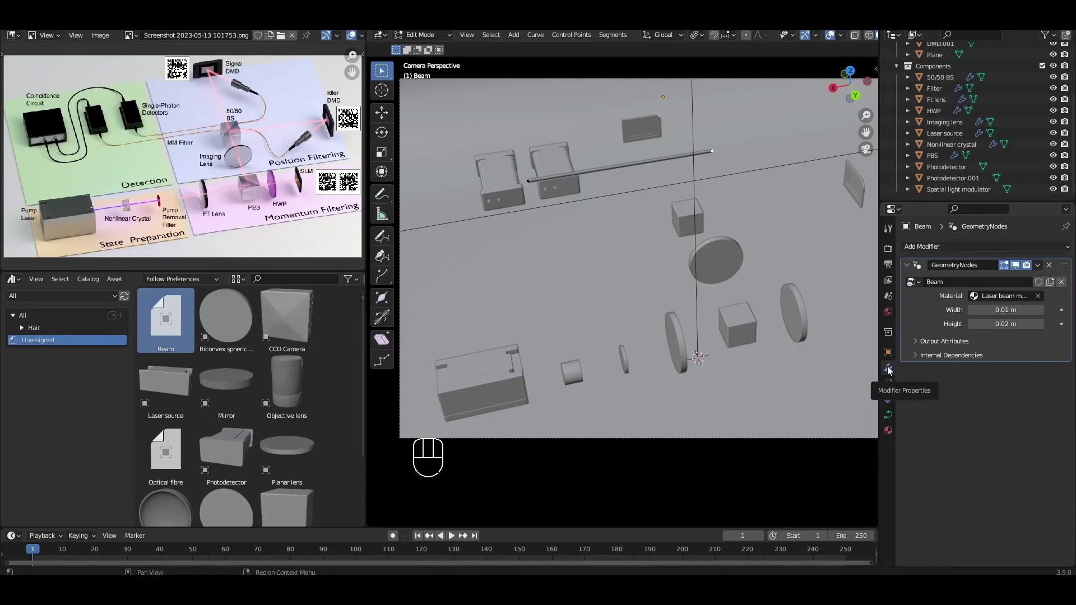
{"action": "key", "text": "Tab"}
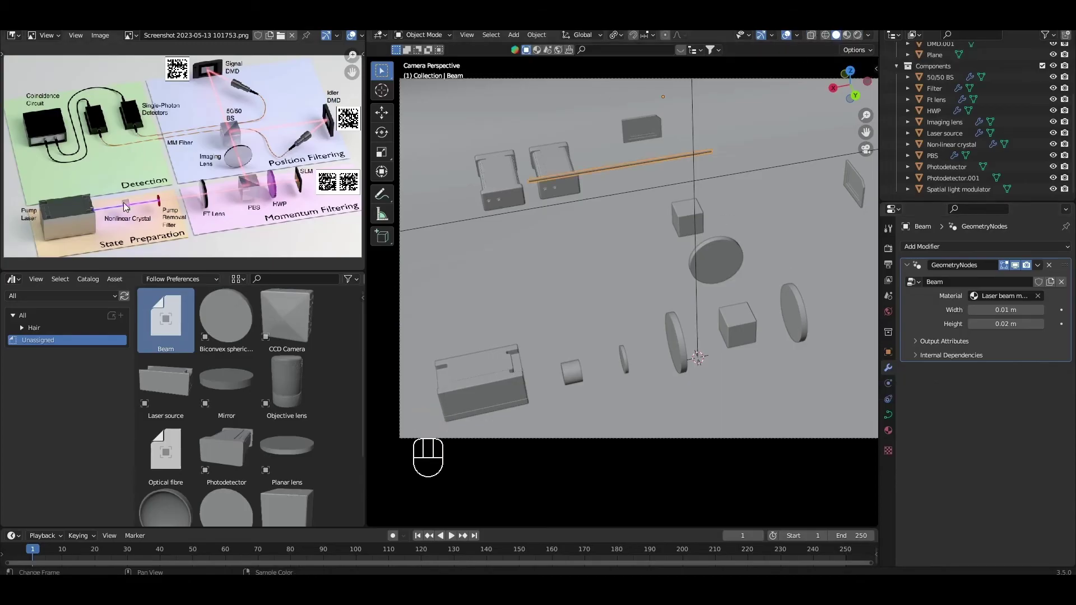
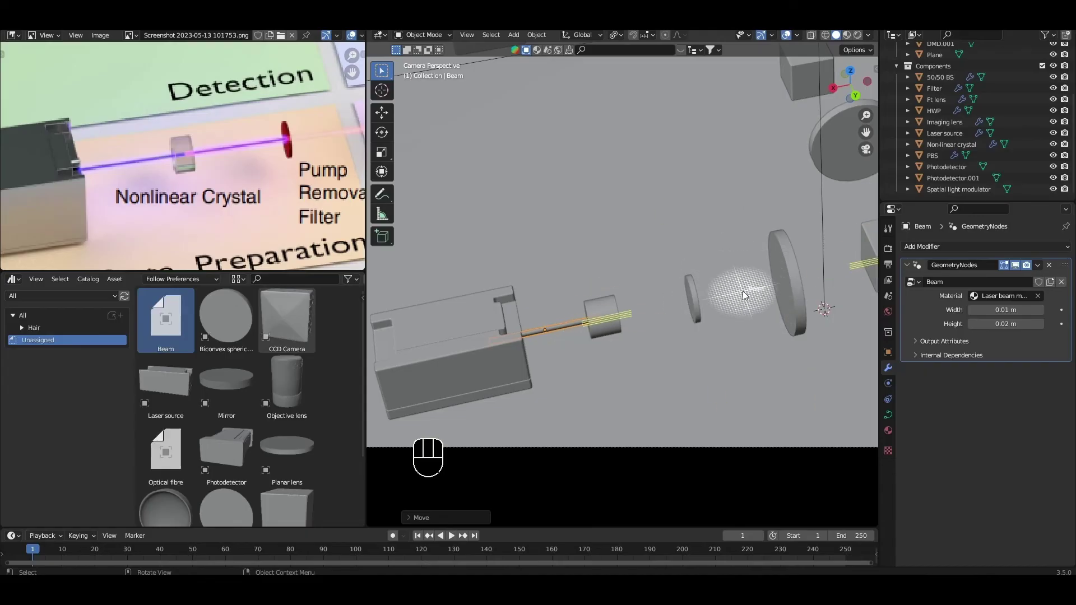
- Stretch the copied beam along X between the optics and select a section of its curve
{"action": "key", "text": "g"}
{"action": "key", "text": "x"}
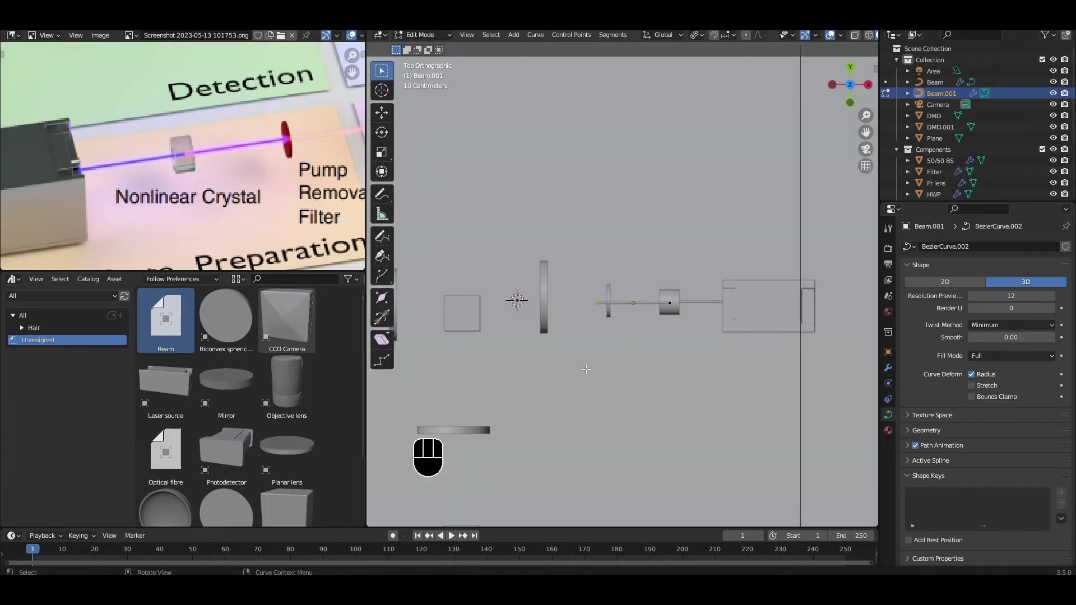
{"action": "key", "text": "g"}
{"action": "key", "text": "x"}
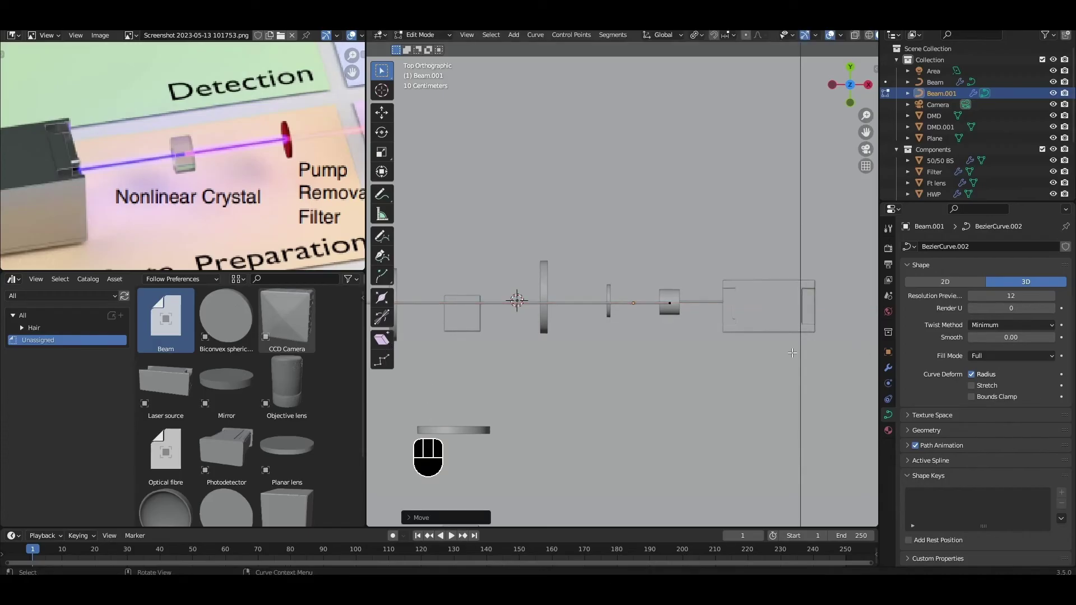
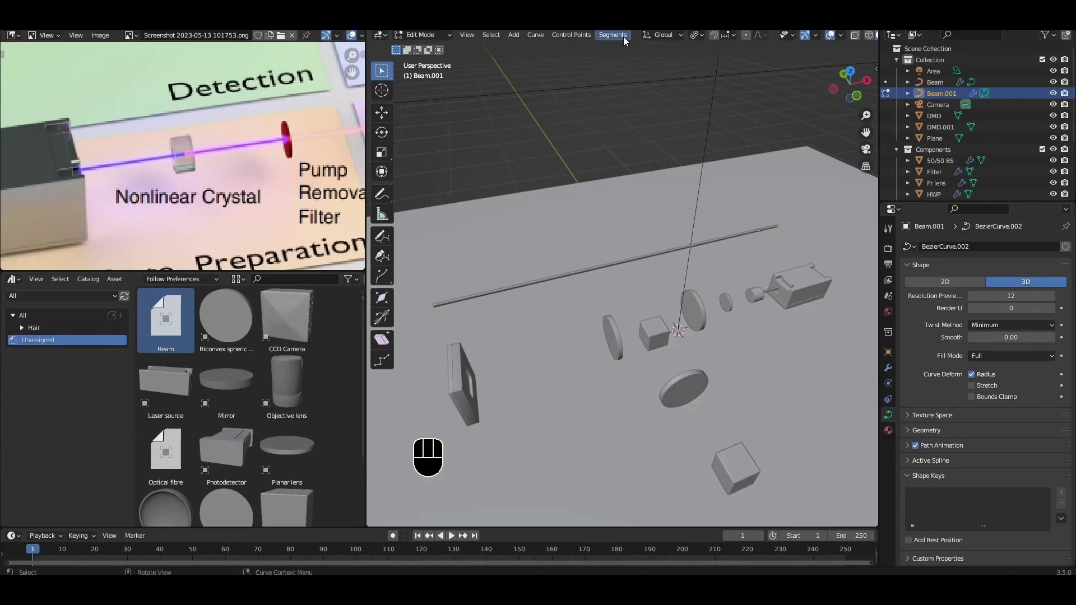
{"action": "left_click_drag", "start_coordinate": [624, 37], "coordinate": [617, 55]}
{"action": "left_click", "coordinate": [639, 267]}
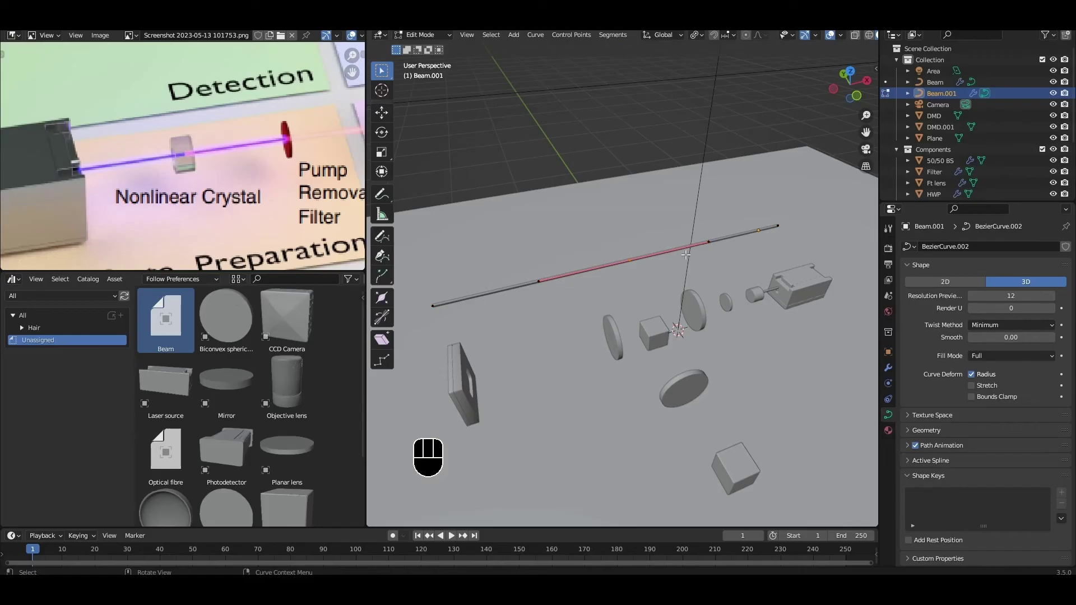
{"action": "middle_click", "coordinate": [679, 263]}
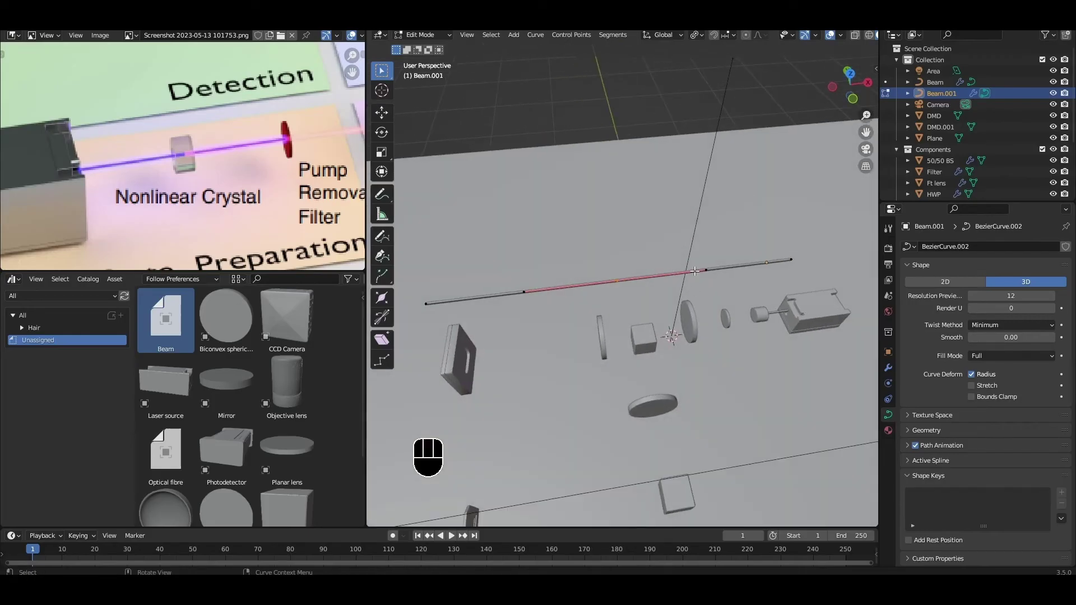
- Move Beam.001's end point along the path and flatten it with scale 0
{"action": "left_click", "coordinate": [853, 76]}
{"action": "key", "text": "g"}
{"action": "key", "text": "x"}
{"action": "key", "text": "y"}
{"action": "key", "text": "x"}
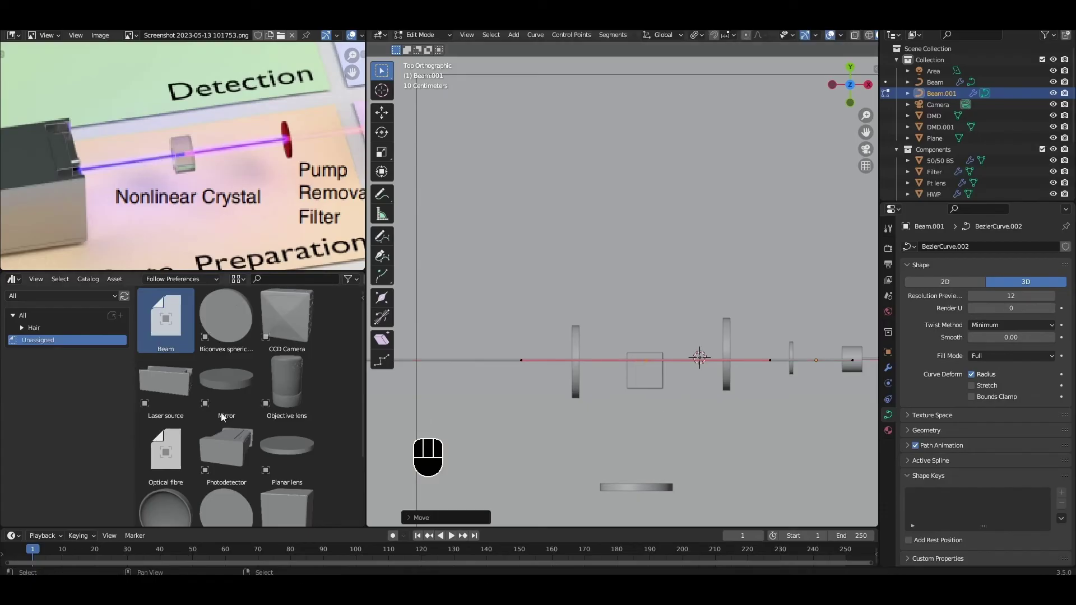
{"action": "key", "text": "s"}
{"action": "key", "text": "0"}
{"action": "key", "text": "Return"}
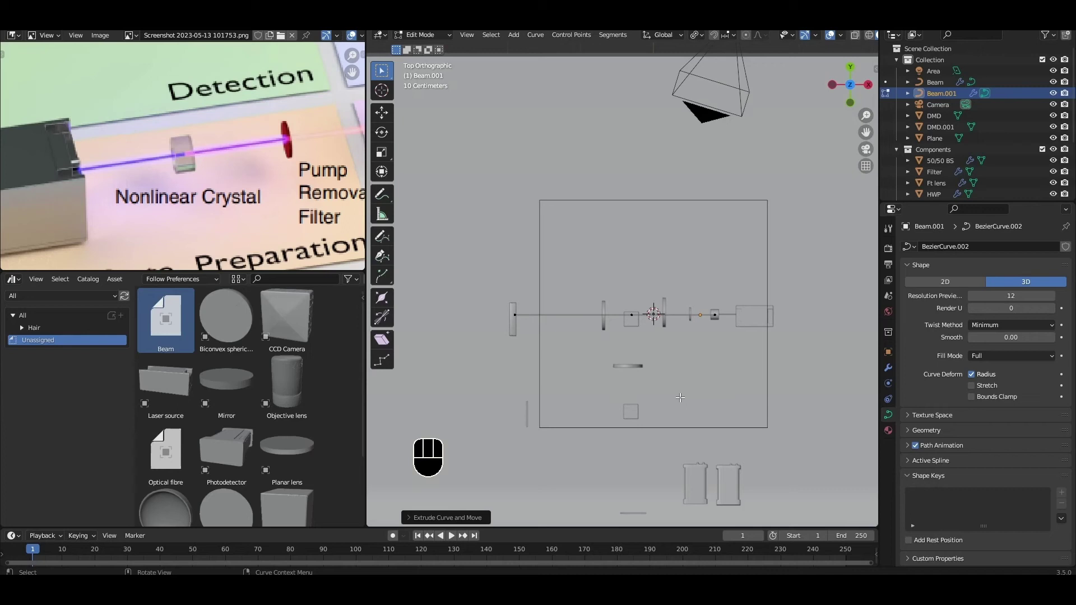
- Extrude a perpendicular leg of the beam along Y toward the further optics
{"action": "key", "text": "e"}
{"action": "key", "text": "y"}
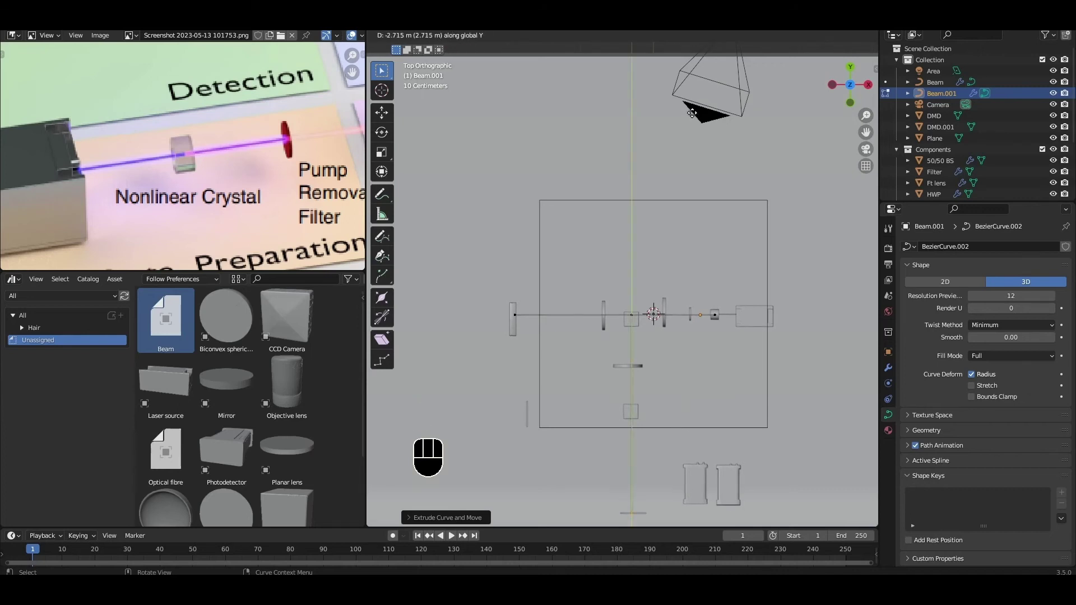
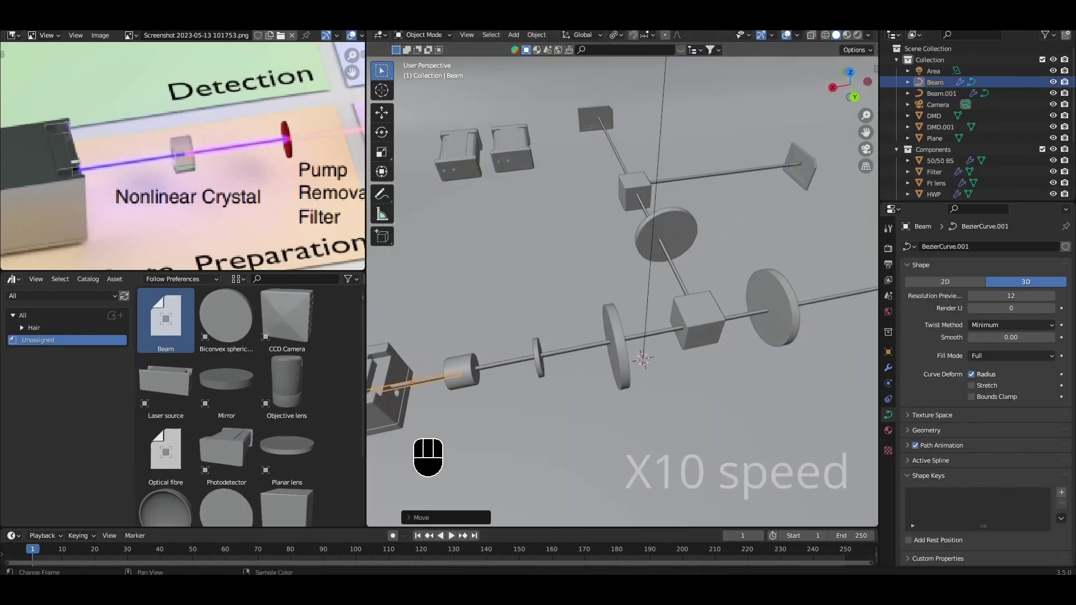
{"action": "left_click_drag", "start_coordinate": [674, 411], "coordinate": [932, 454]}
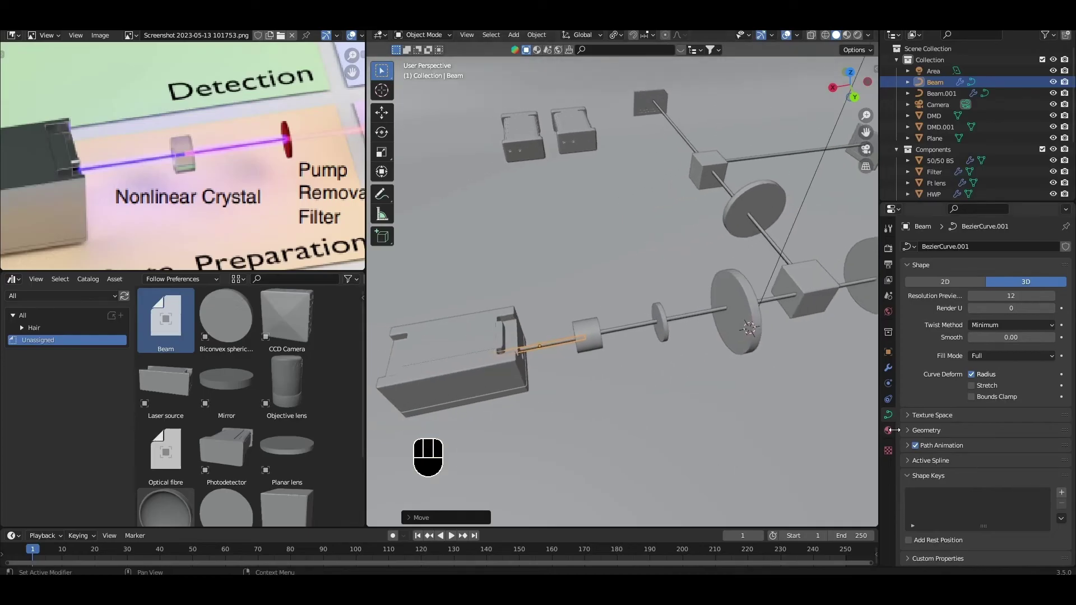